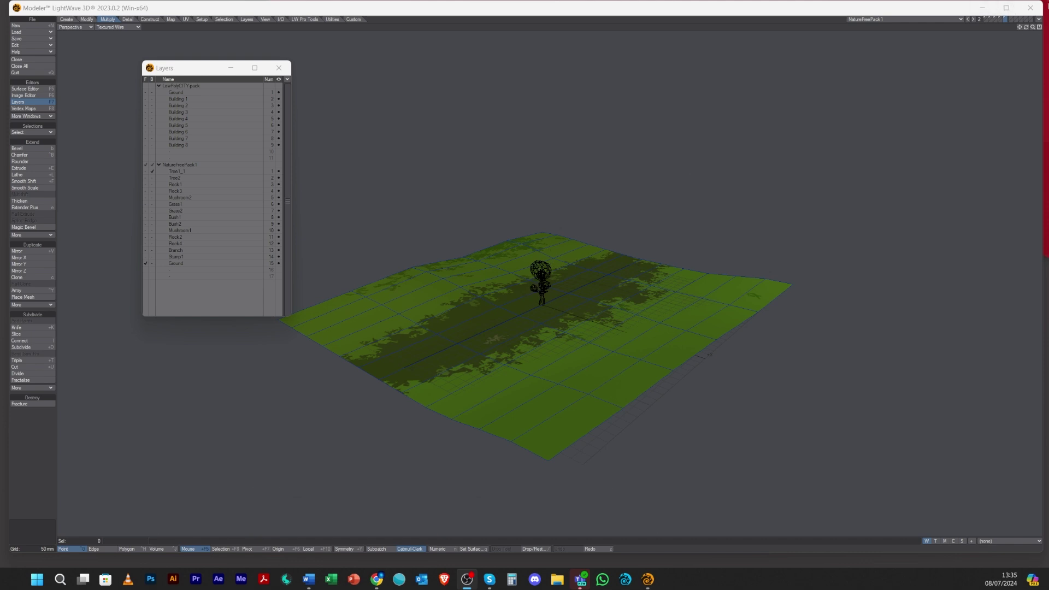
- Switch to the quad layout, frame the ground, and show only the Tree1_1 layer
{"action": "left_click", "coordinate": [1043, 26]}
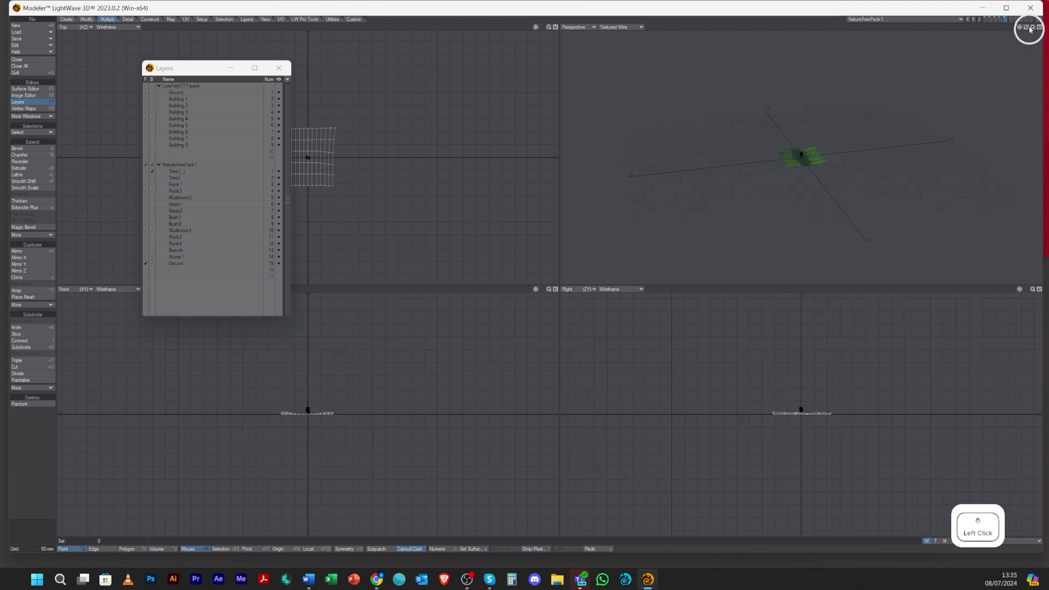
{"action": "left_click", "coordinate": [1033, 28]}
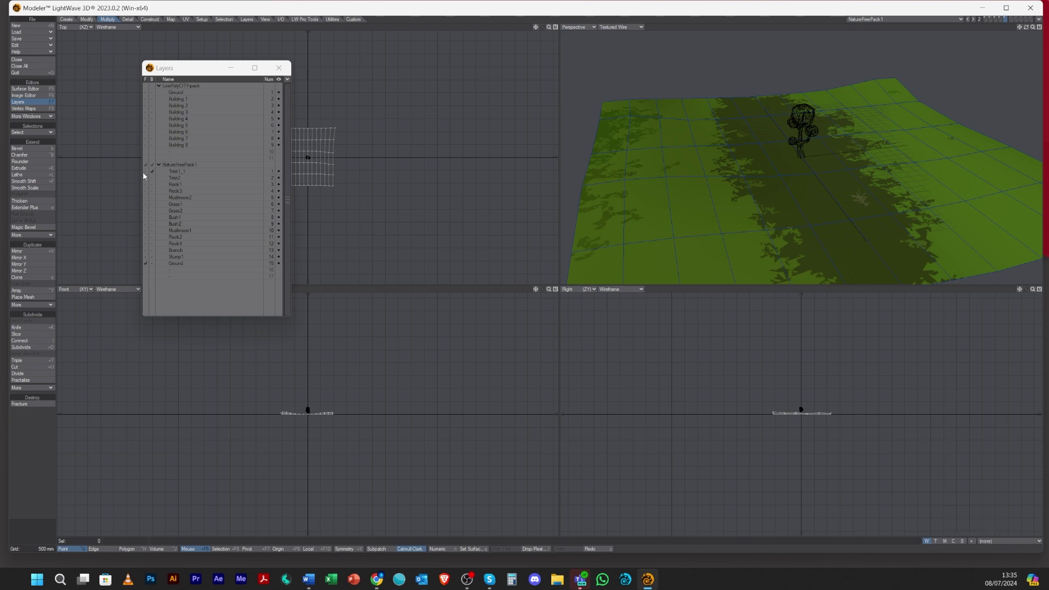
{"action": "left_click", "coordinate": [150, 173]}
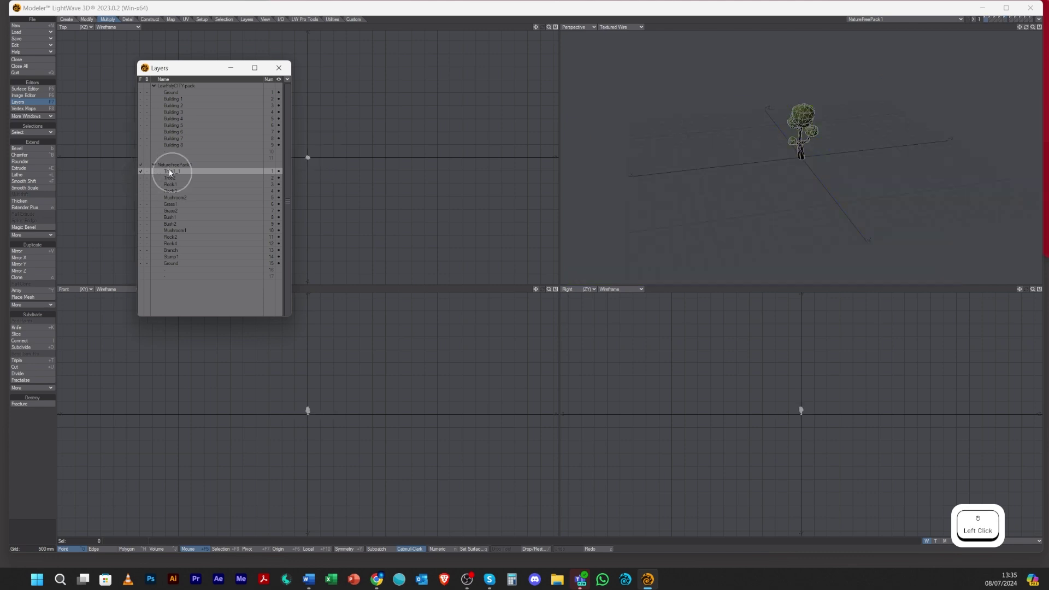
- Preview the Tree2, rock, prop and grass layers one by one, fitting each, ending on Ground alone
{"action": "key", "text": "a"}
{"action": "left_click", "coordinate": [176, 180]}
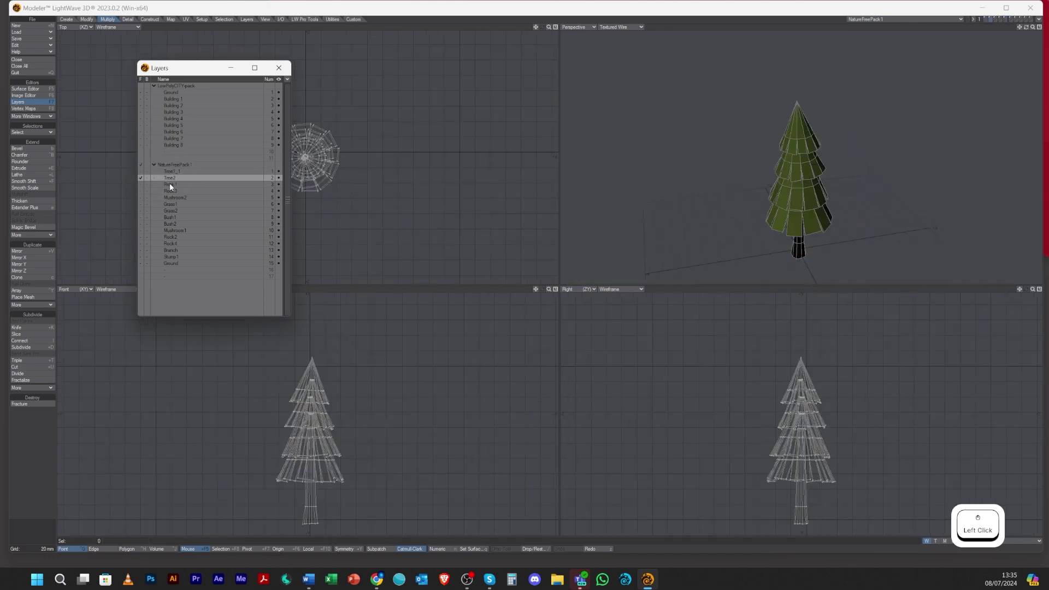
{"action": "left_click", "coordinate": [173, 193]}
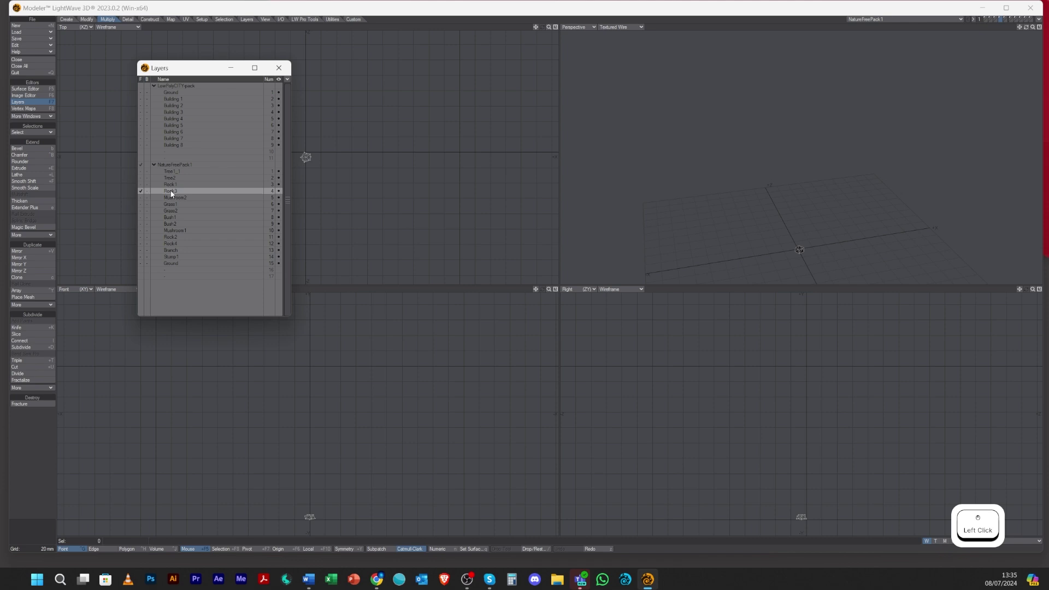
{"action": "left_click", "coordinate": [175, 201]}
{"action": "key", "text": "a"}
{"action": "left_click", "coordinate": [172, 211]}
{"action": "key", "text": "a"}
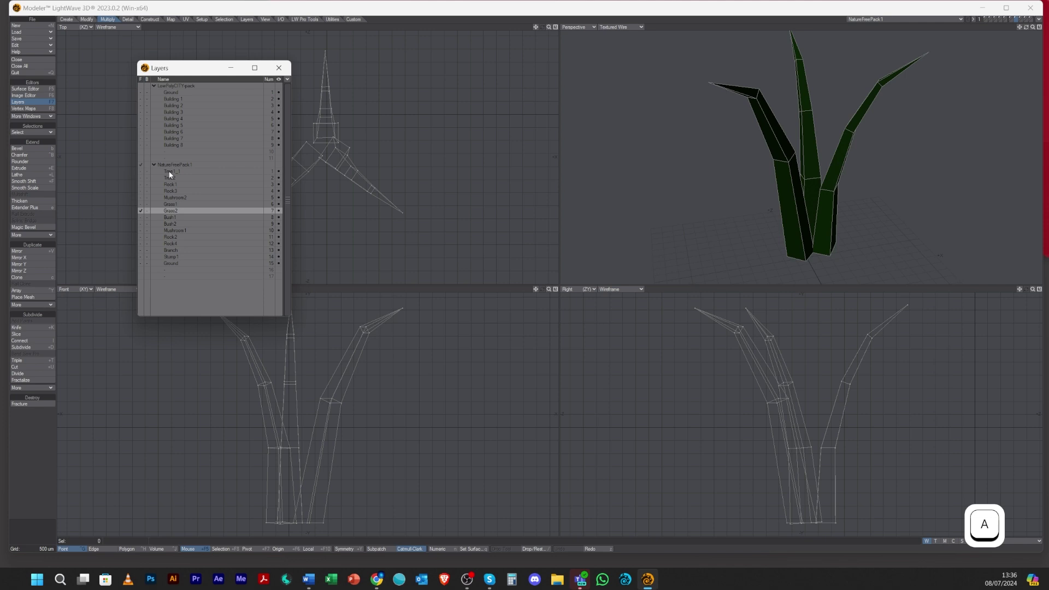
{"action": "left_click", "coordinate": [175, 267]}
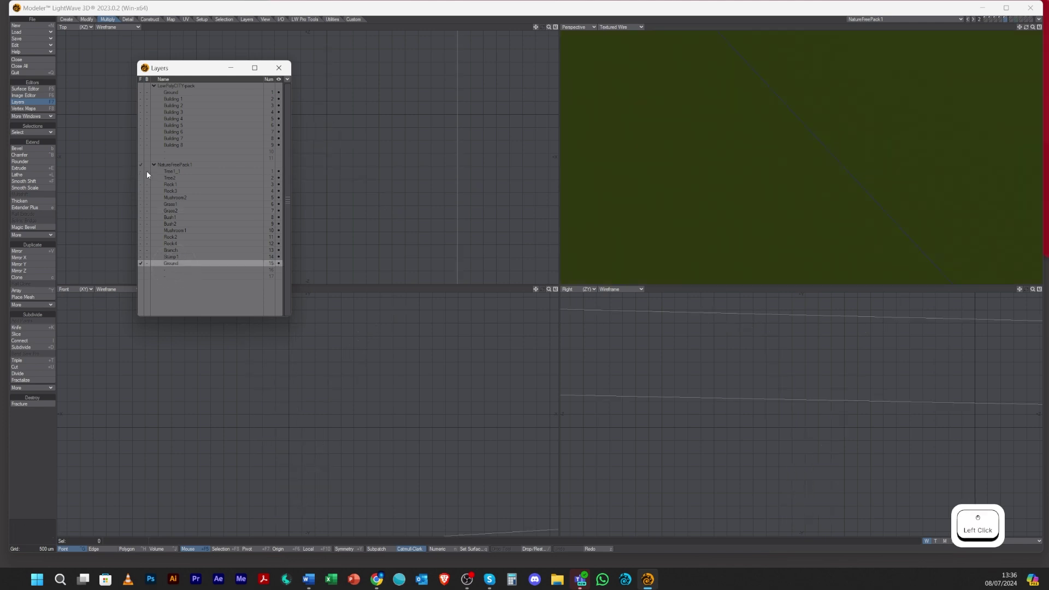
- Make Tree1_1 the foreground layer over Ground as background and frame the tree in all views
{"action": "left_click", "coordinate": [150, 175]}
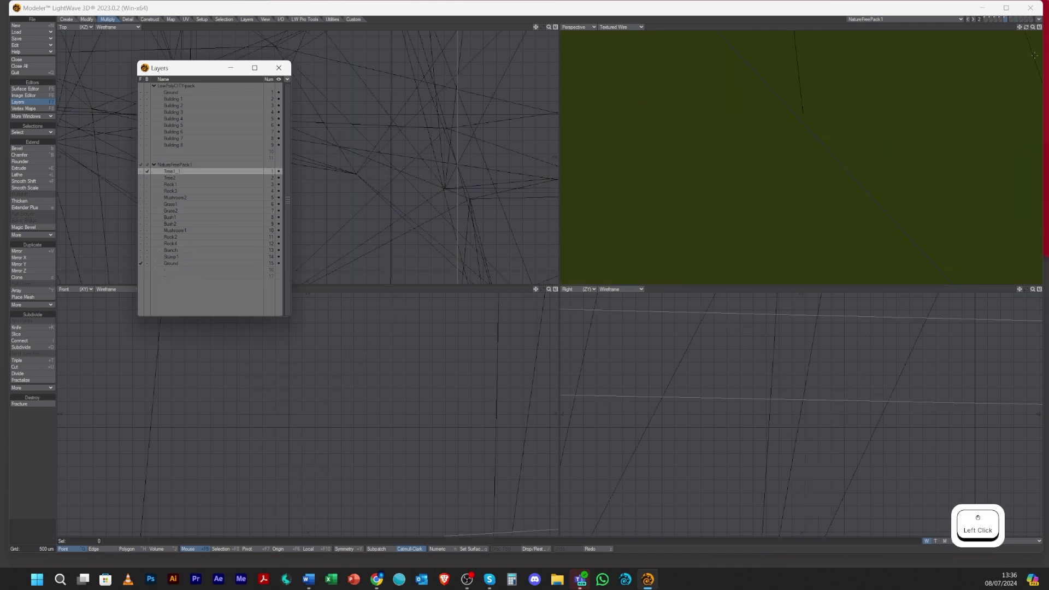
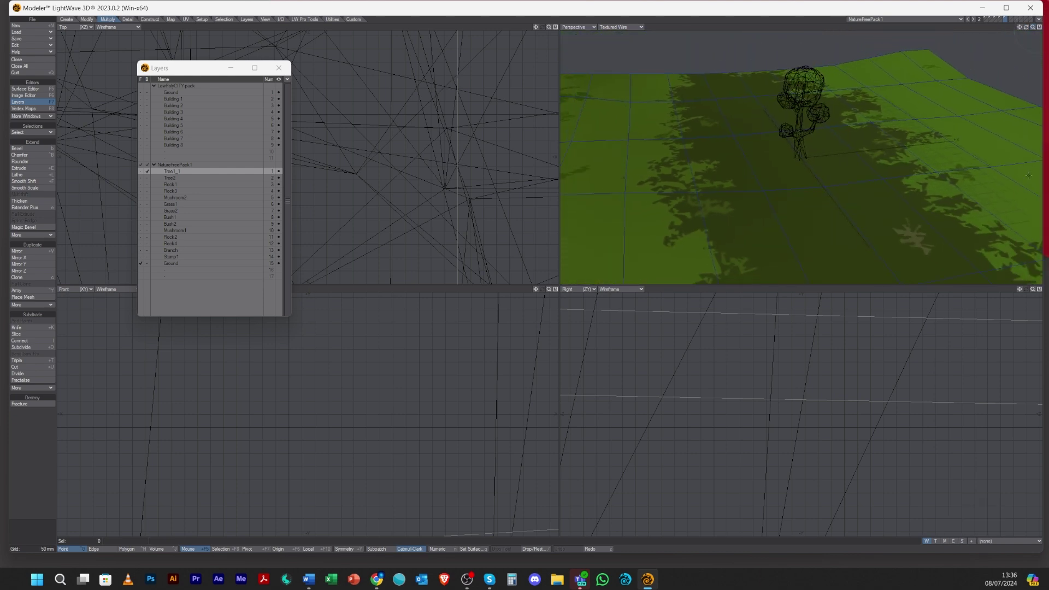
{"action": "key", "text": "a"}
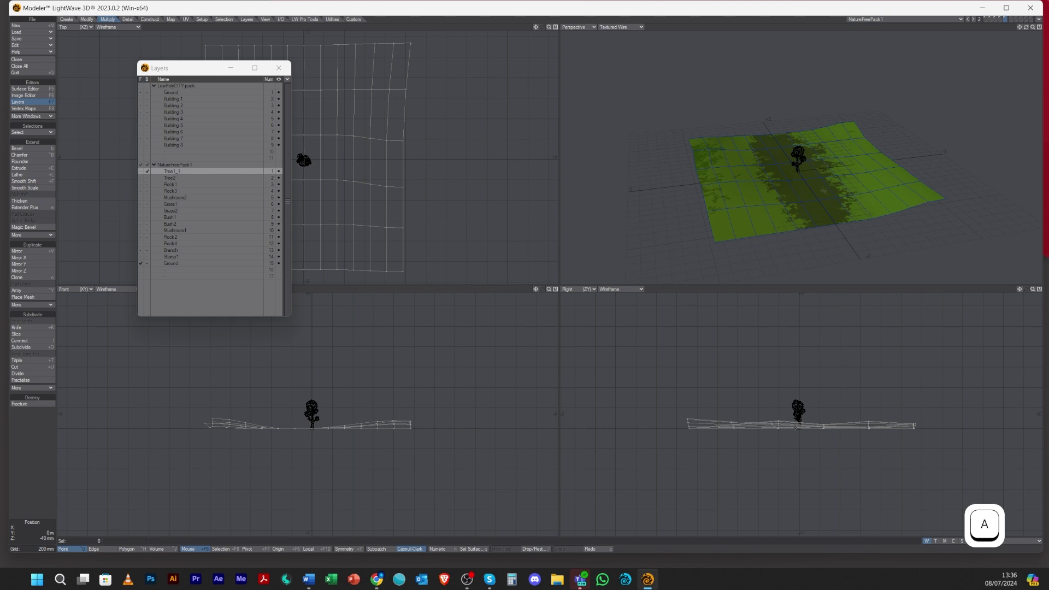
{"action": "left_click", "coordinate": [1037, 293]}
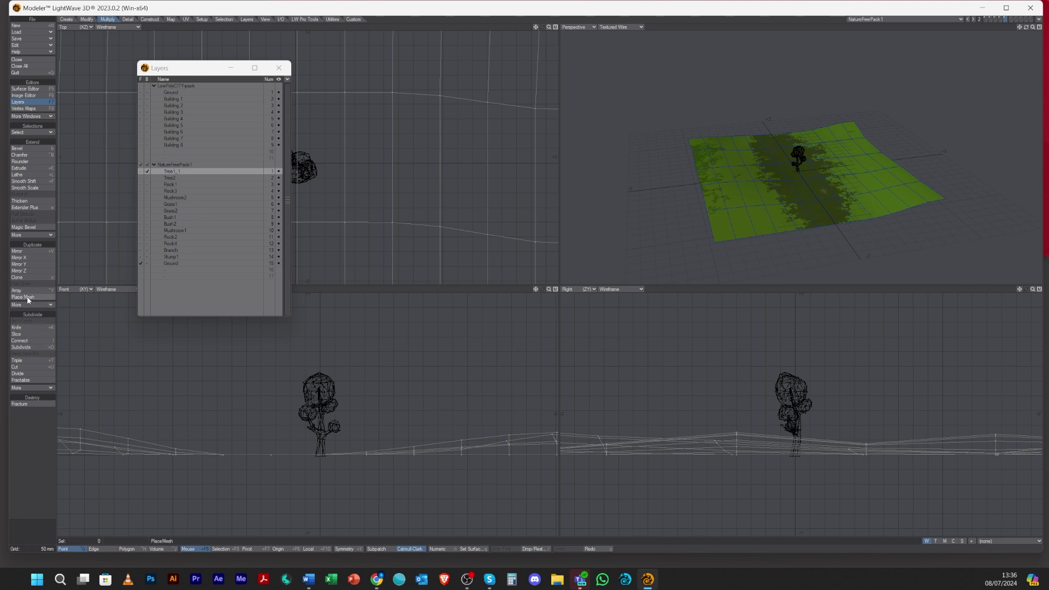
- Start Place Mesh with the Numeric panel and drop a tree copy on the left of the ground
{"action": "left_click", "coordinate": [31, 302]}
{"action": "key", "text": "n"}
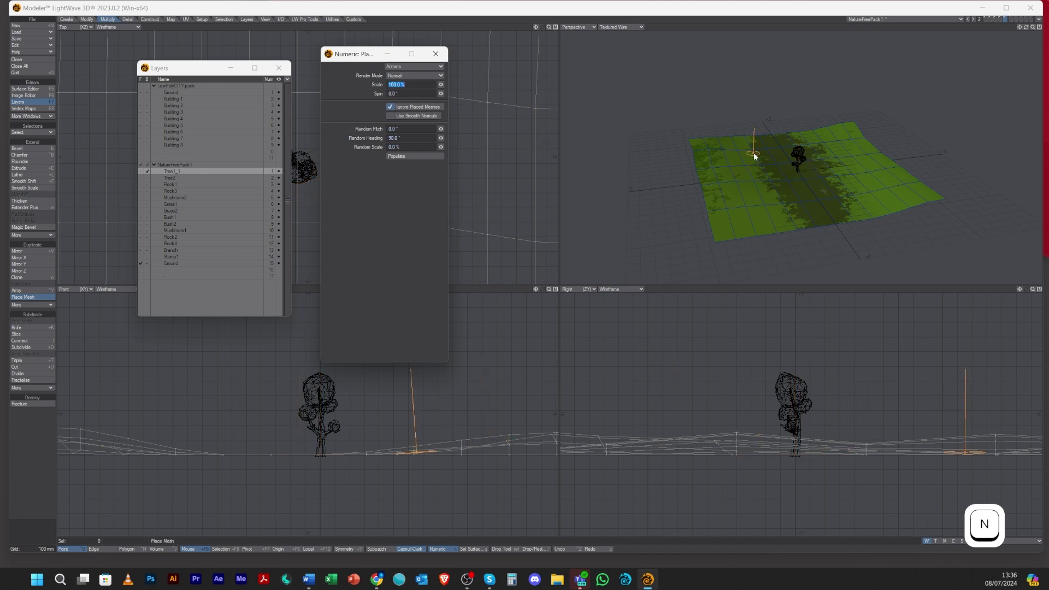
{"action": "left_click", "coordinate": [731, 175]}
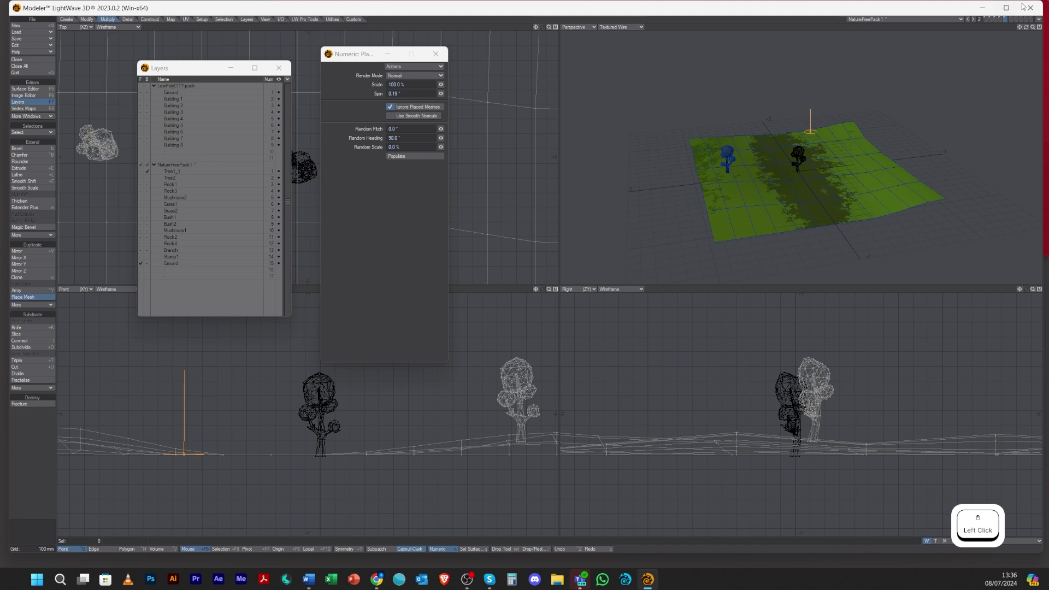
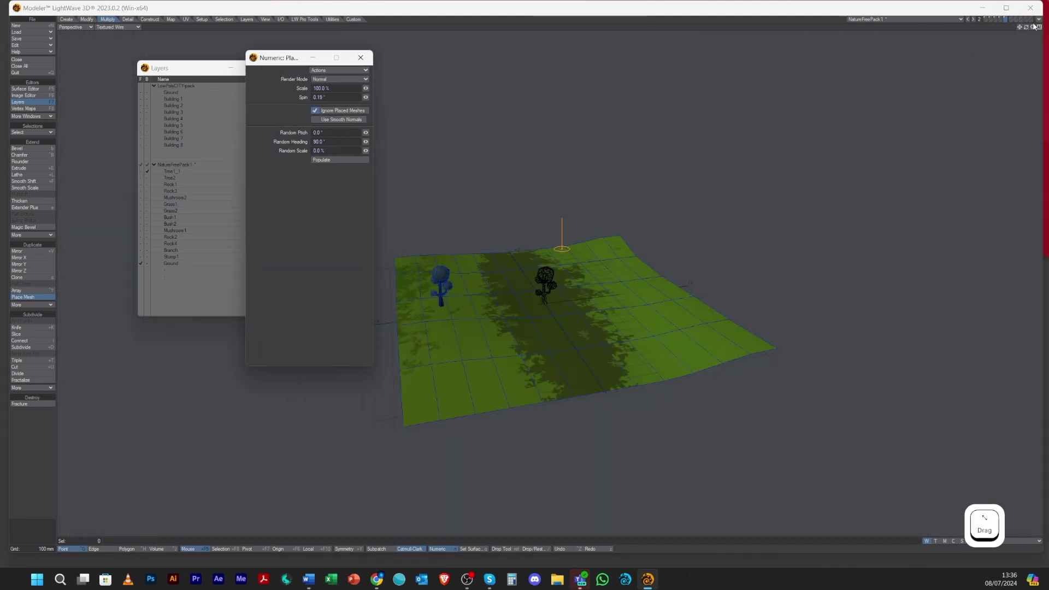
- Place a second tree copy near the front and set it to 78.5% scale and 29.5° spin
{"action": "left_click", "coordinate": [1038, 30]}
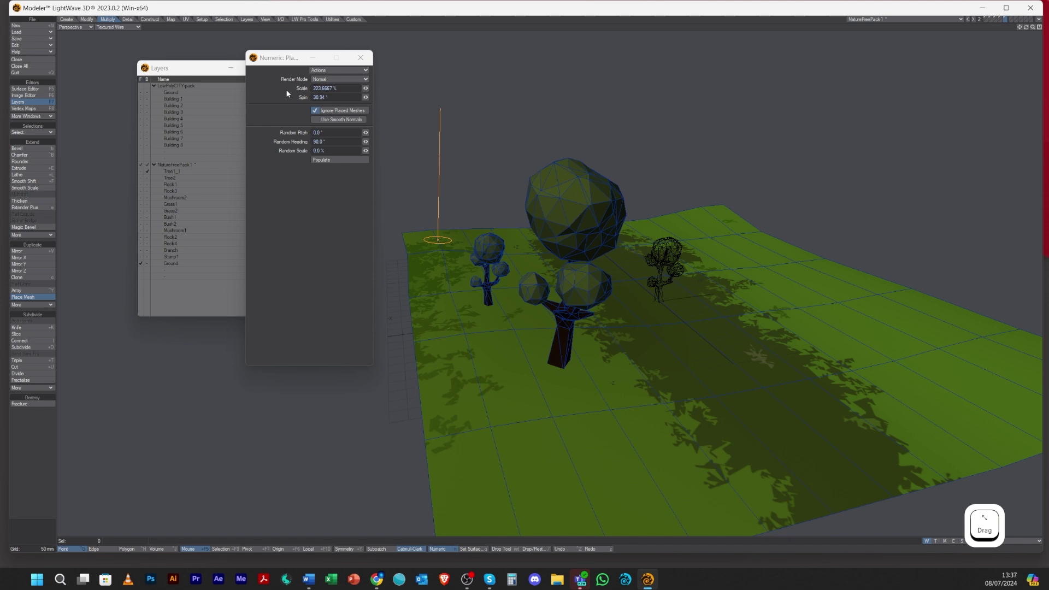
{"action": "left_click", "coordinate": [368, 102]}
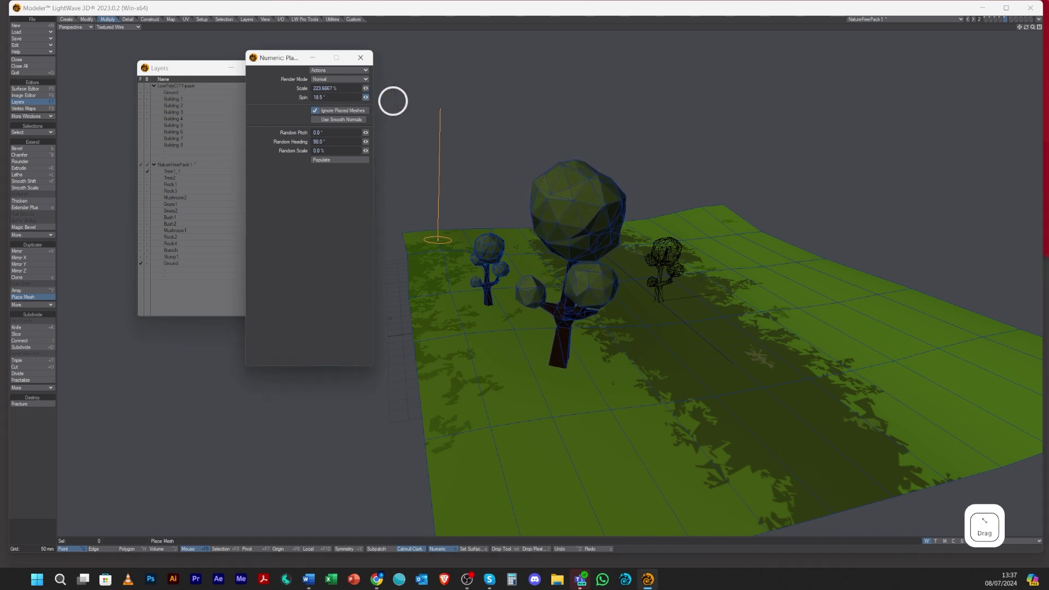
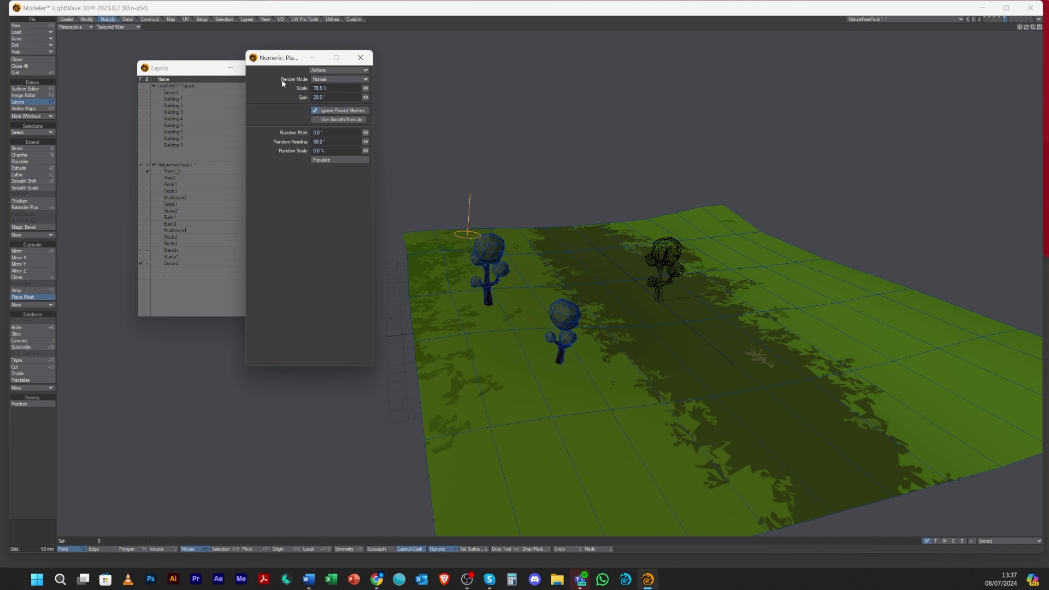
- Try Fast Preview and Fast Deformation render modes, then return placed-mesh display to Normal
{"action": "left_click", "coordinate": [328, 80]}
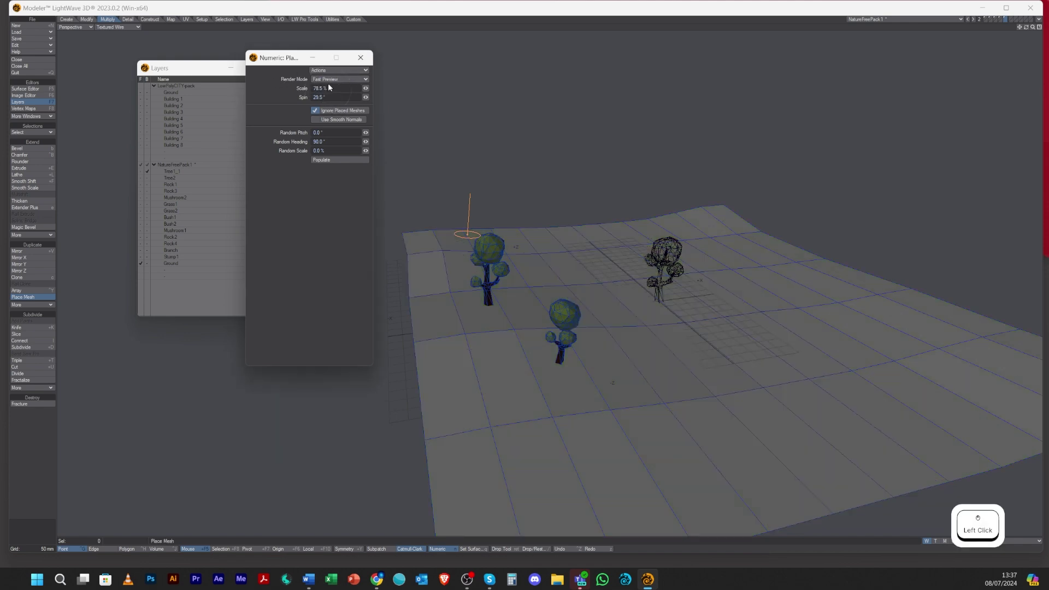
{"action": "left_click", "coordinate": [335, 83]}
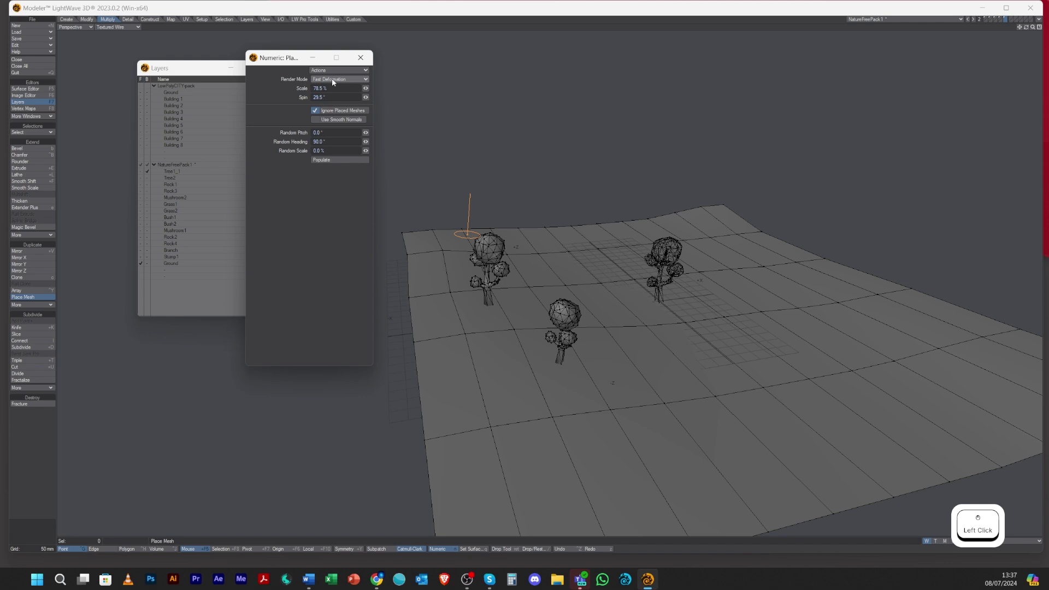
{"action": "left_click", "coordinate": [337, 79]}
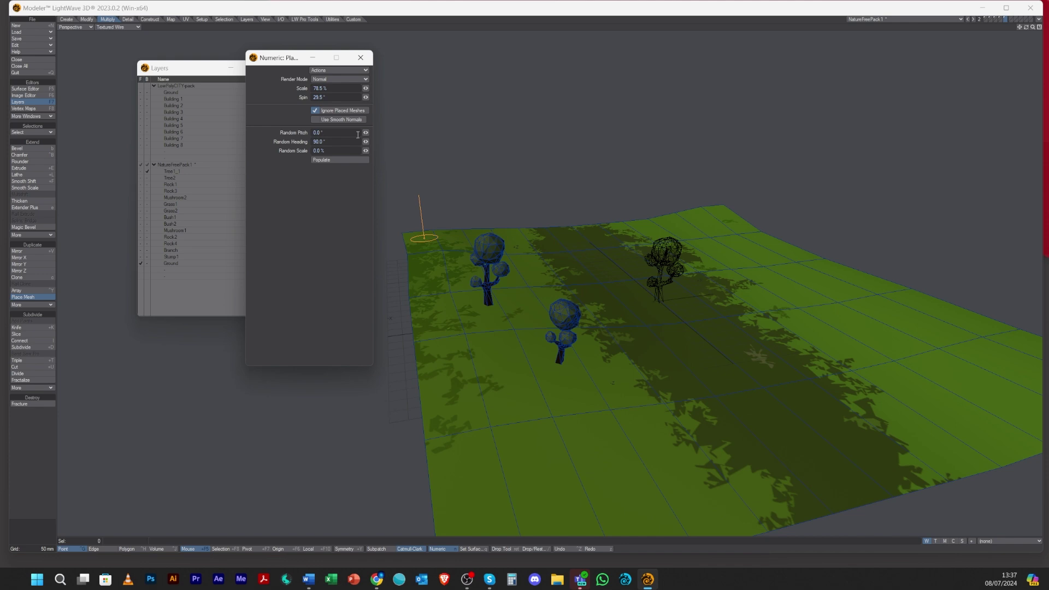
- Undo a tree stacked on another, re-enable Ignore Placed Meshes, and set Random Heading to 0°
{"action": "left_click", "coordinate": [320, 114]}
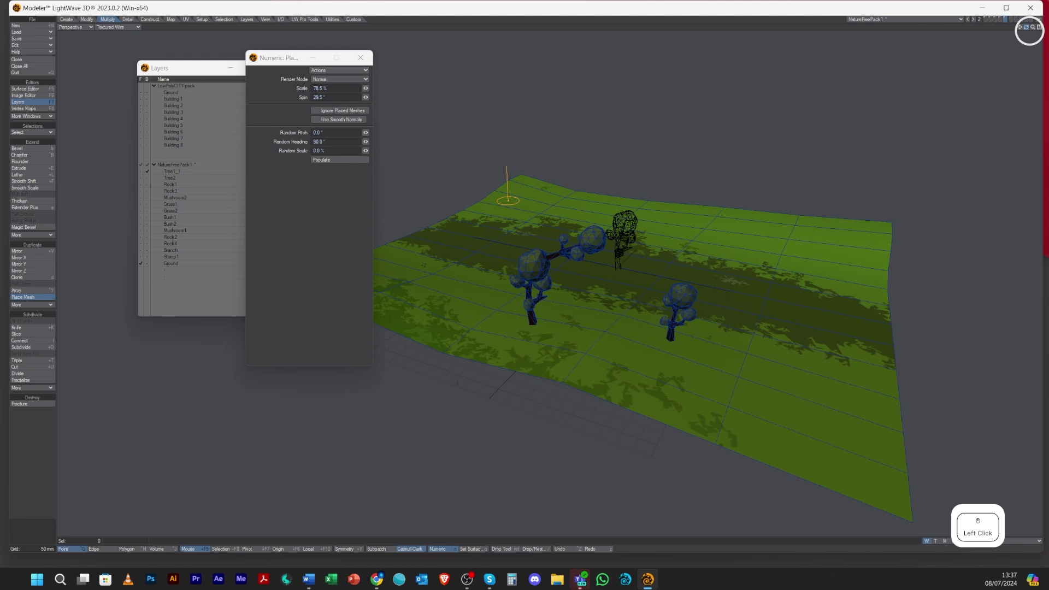
{"action": "key", "text": "ctrl+z"}
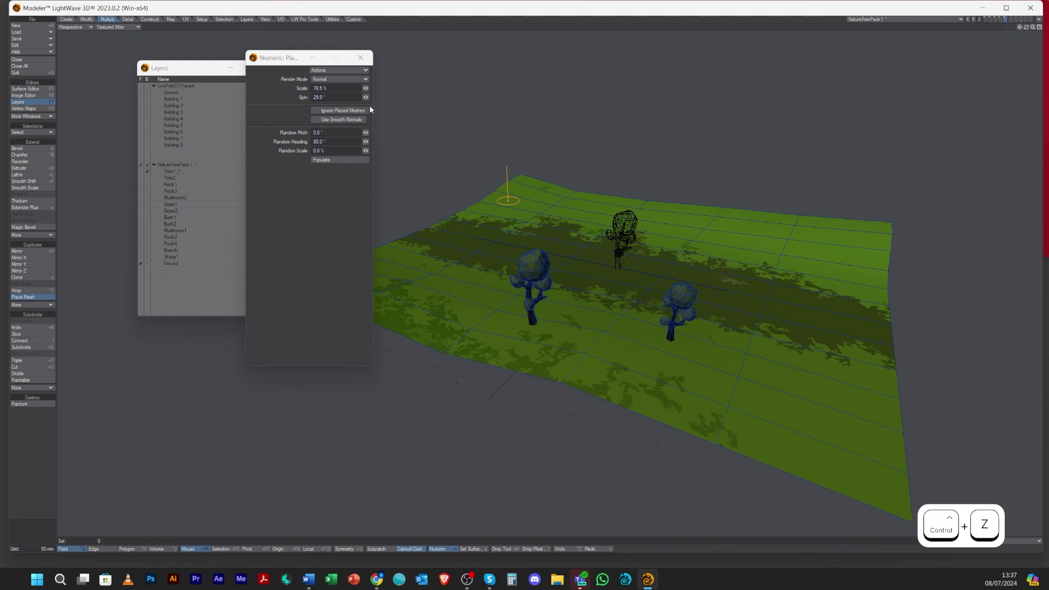
{"action": "left_click", "coordinate": [322, 111]}
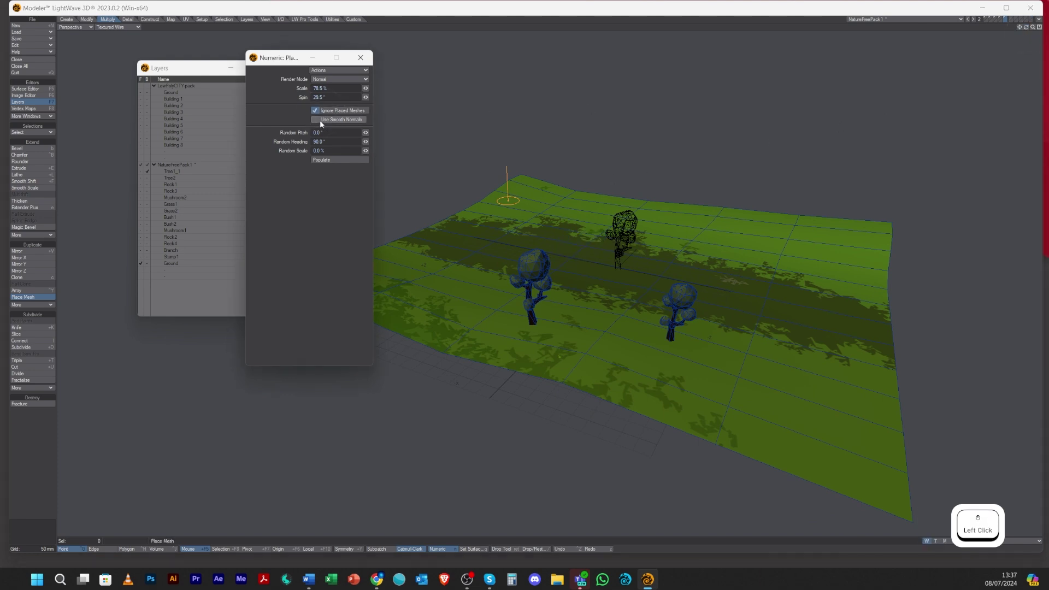
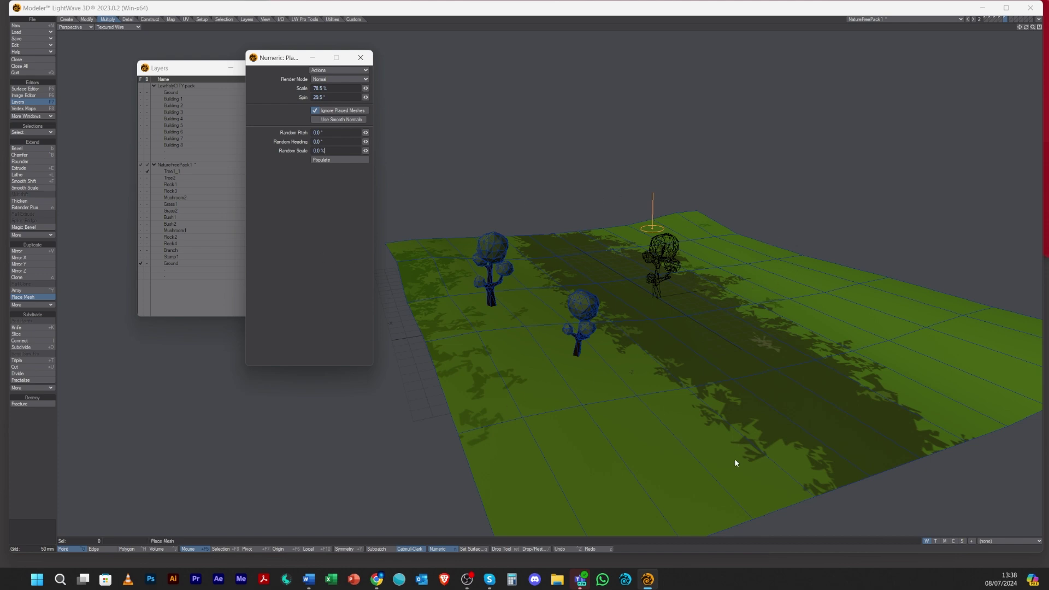
{"action": "left_click", "coordinate": [266, 106]}
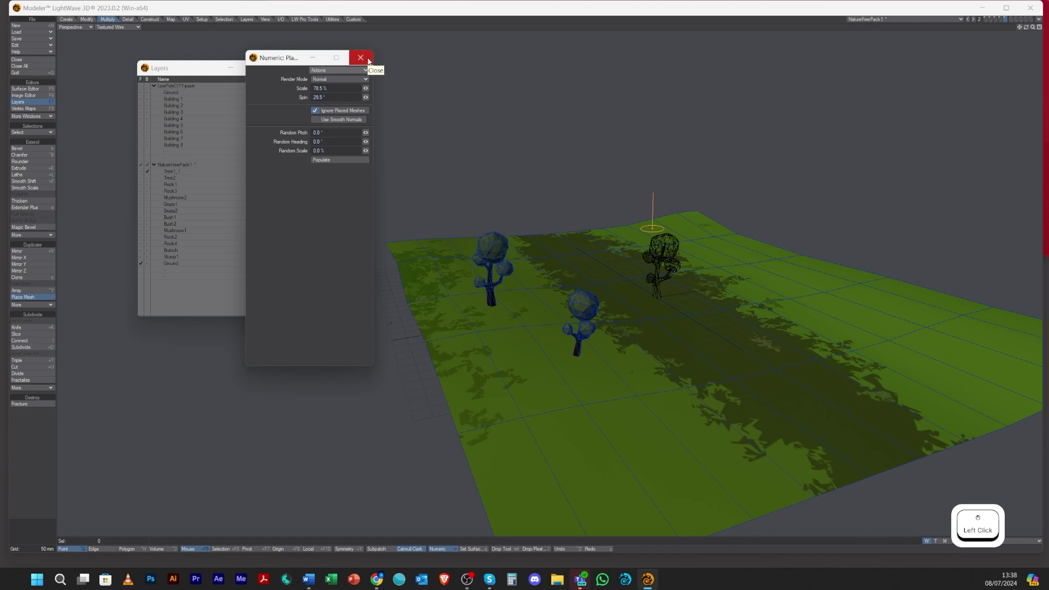
- Undo the placed tree copies and drop the Place Mesh tool, leaving only the original tree
{"action": "key", "text": "ctrl+z"}
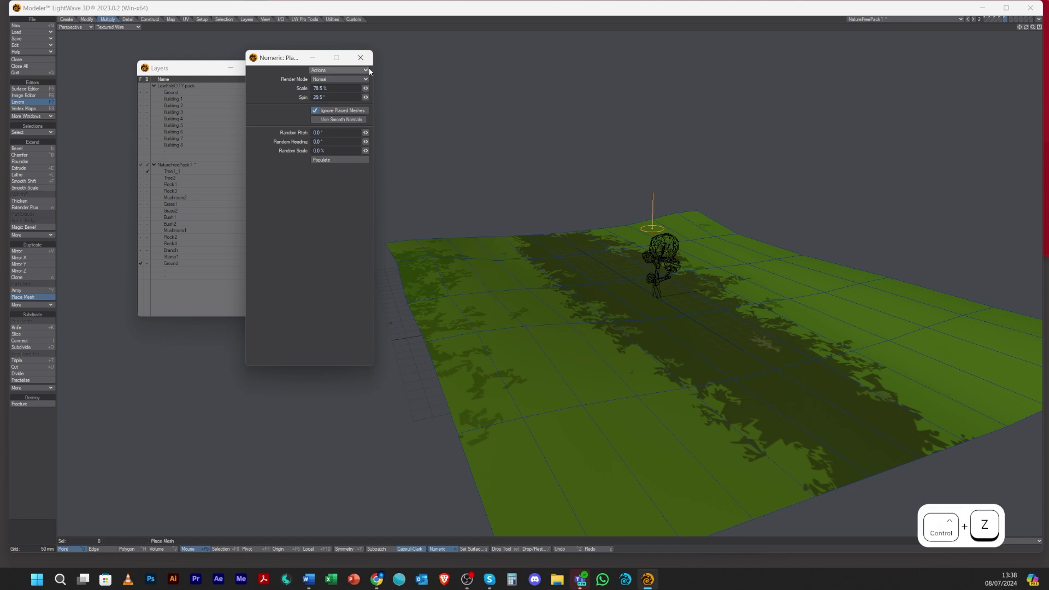
{"action": "key", "text": "space"}
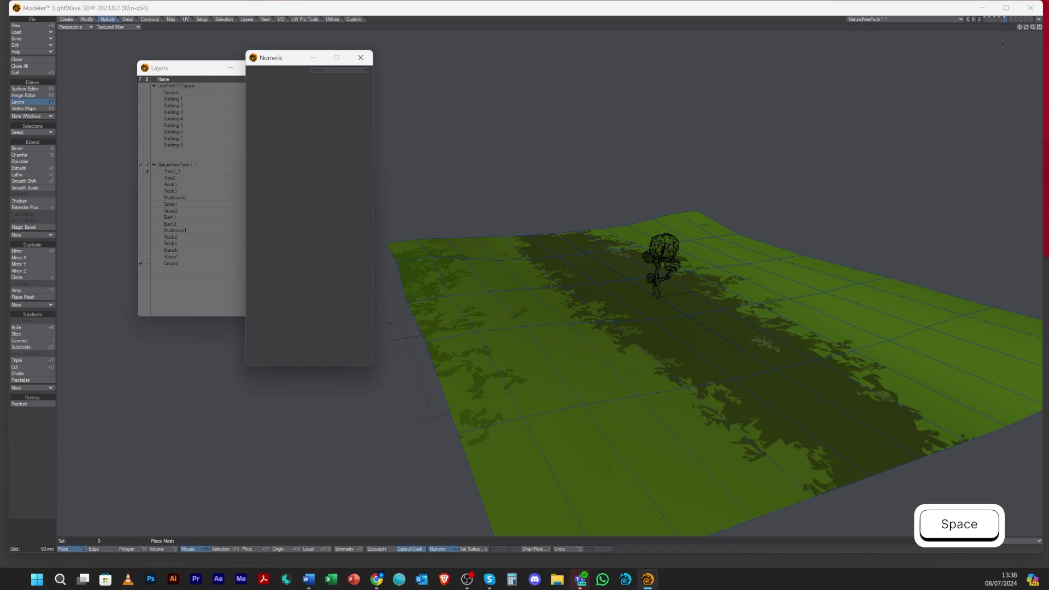
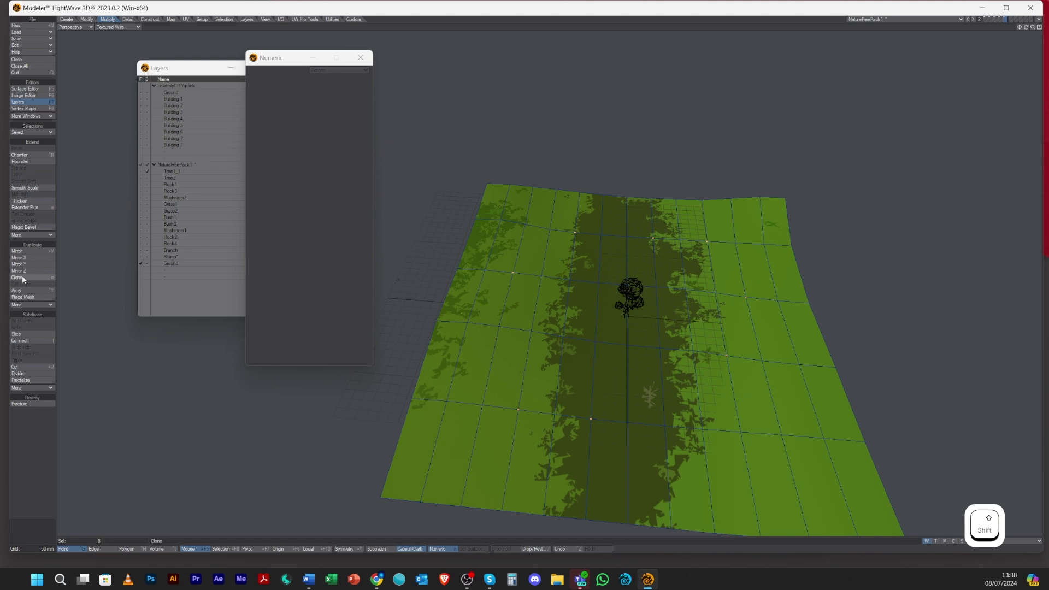
- Scatter trees with Place Mesh at random scale 10, inspect them, then drop the tool and undo them
{"action": "left_click", "coordinate": [34, 301]}
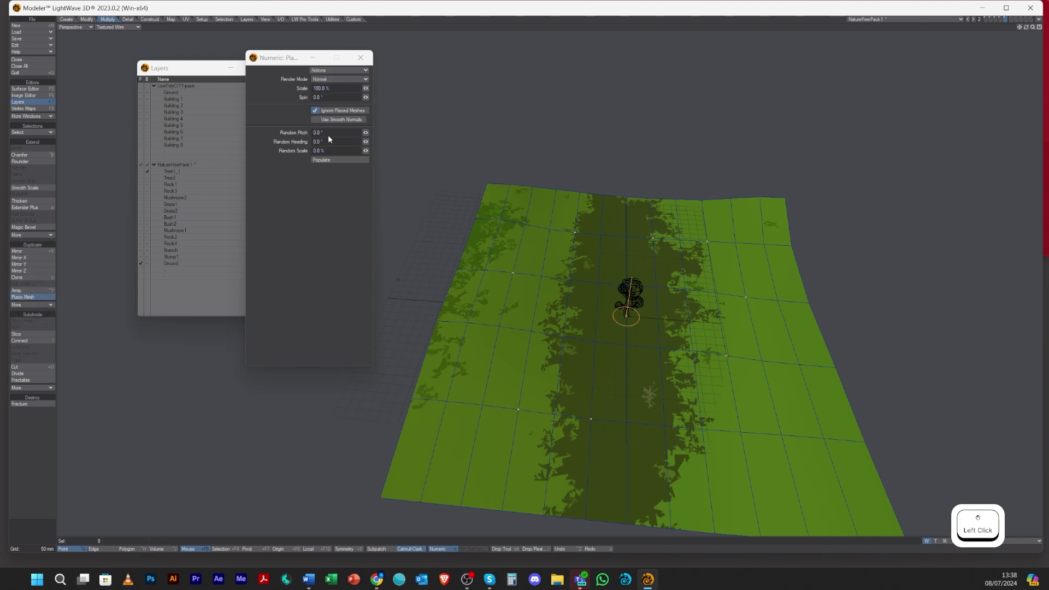
{"action": "key", "text": "KP_1"}
{"action": "key", "text": "KP_0"}
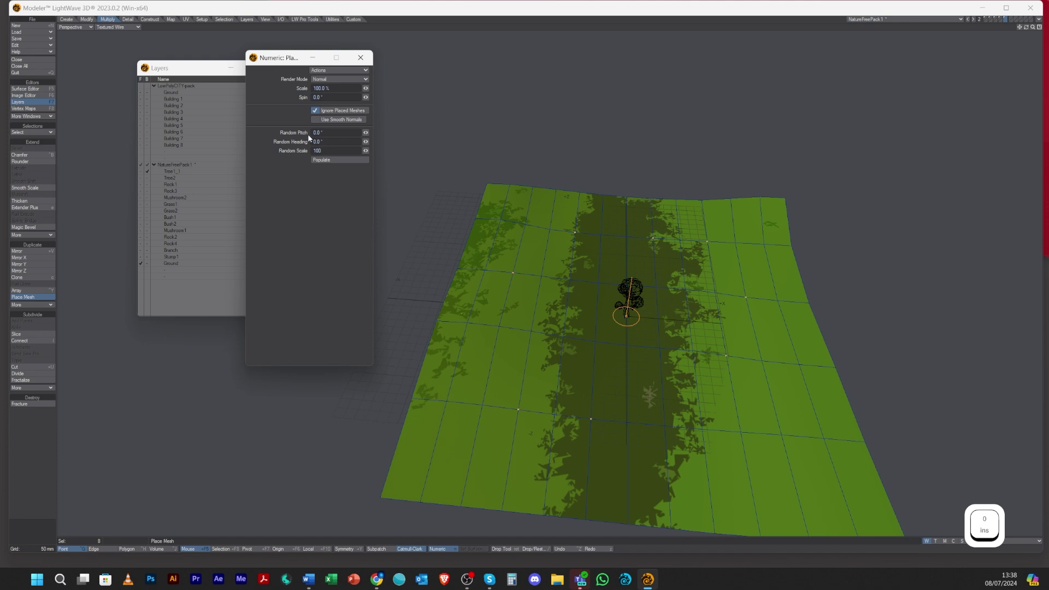
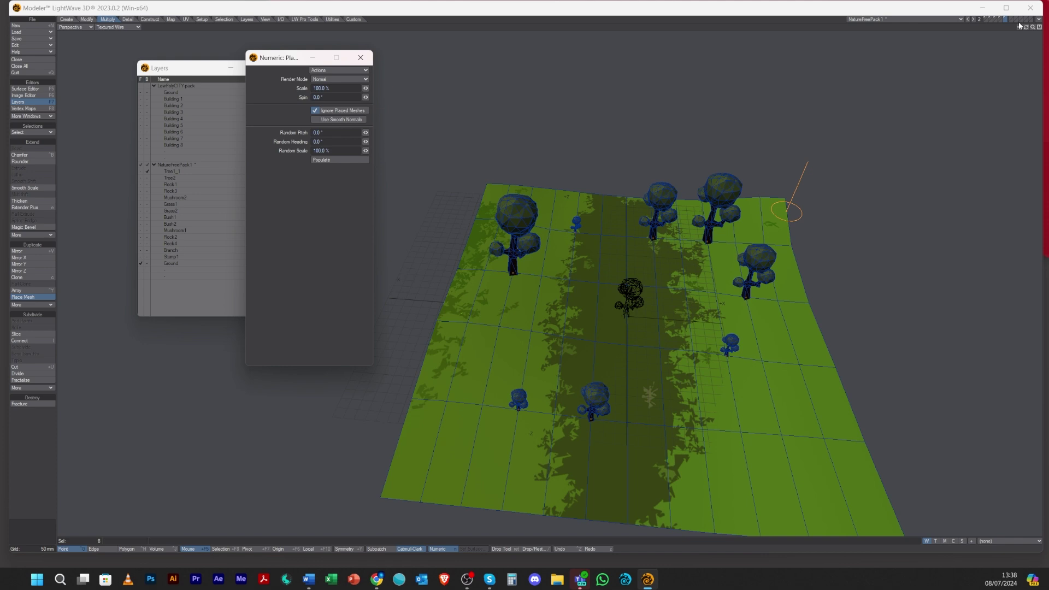
{"action": "left_click", "coordinate": [1028, 28]}
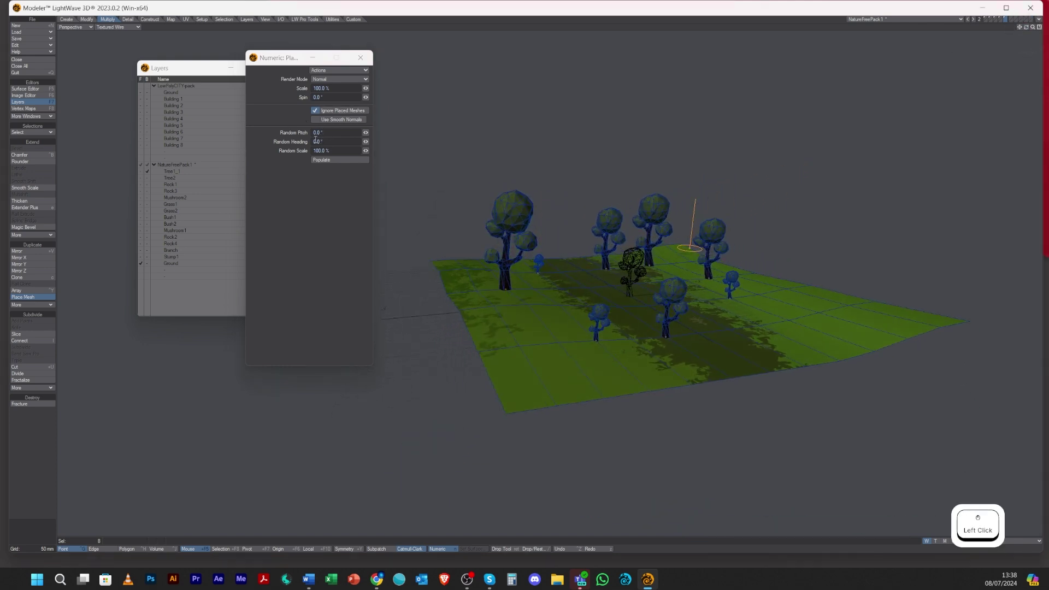
{"action": "left_click", "coordinate": [1027, 27]}
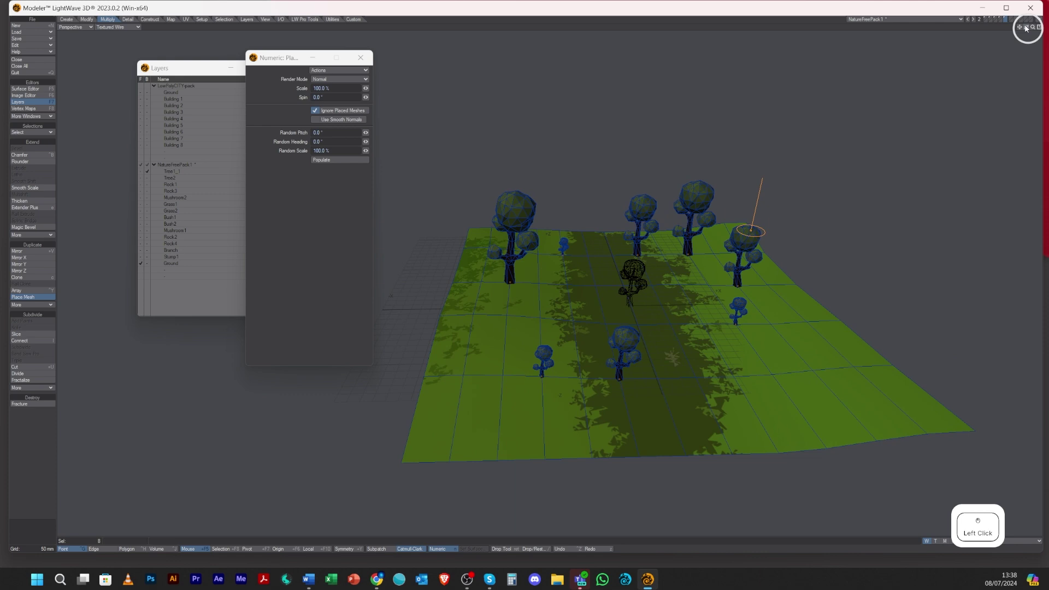
{"action": "key", "text": "space"}
{"action": "key", "text": "ctrl+z"}
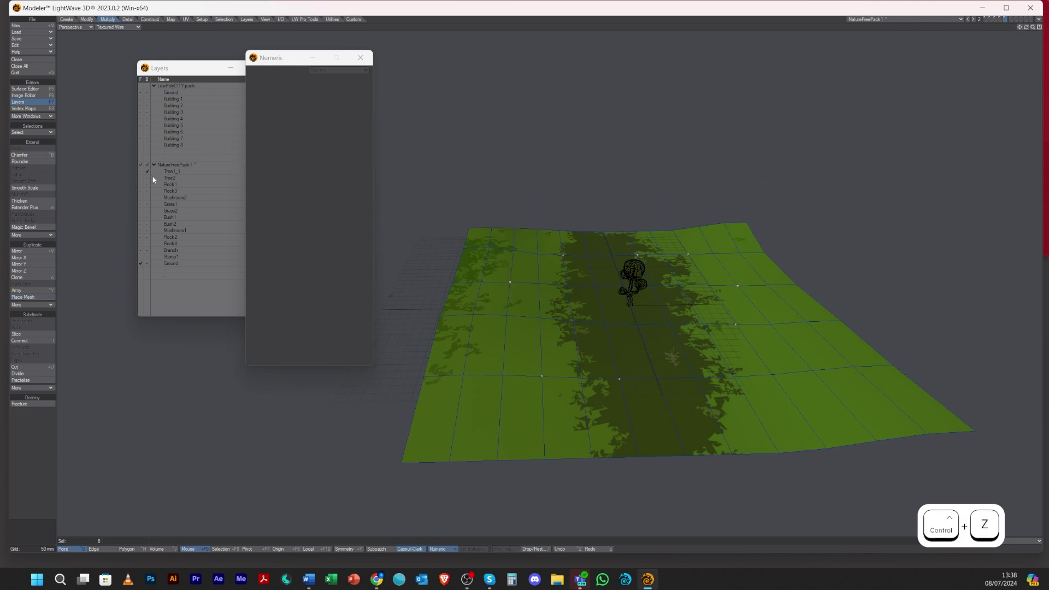
- Choose the Tree2 conifer layer as the mesh to place next
{"action": "left_click", "coordinate": [151, 180]}
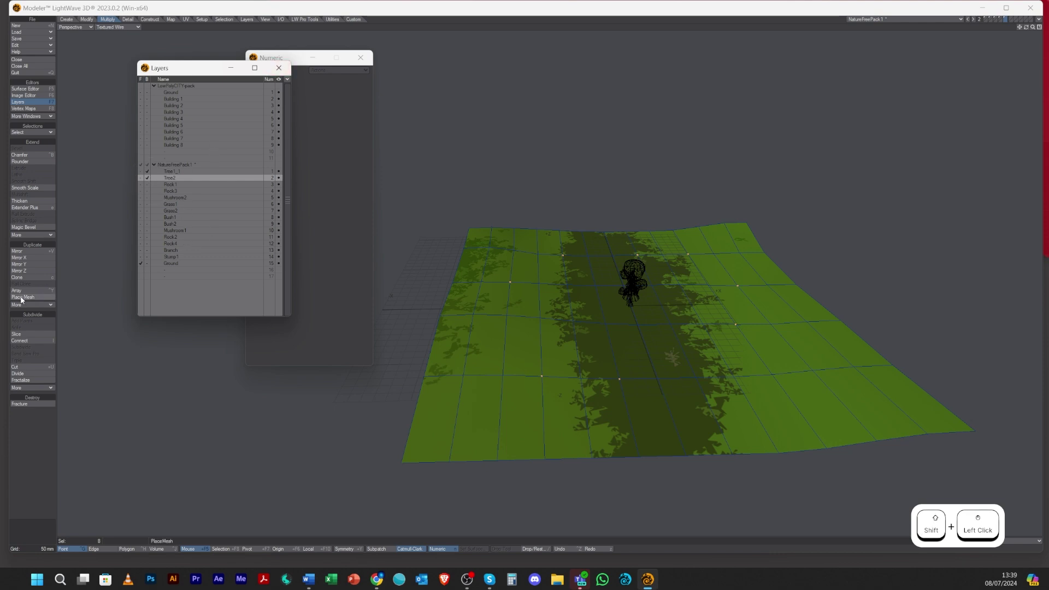
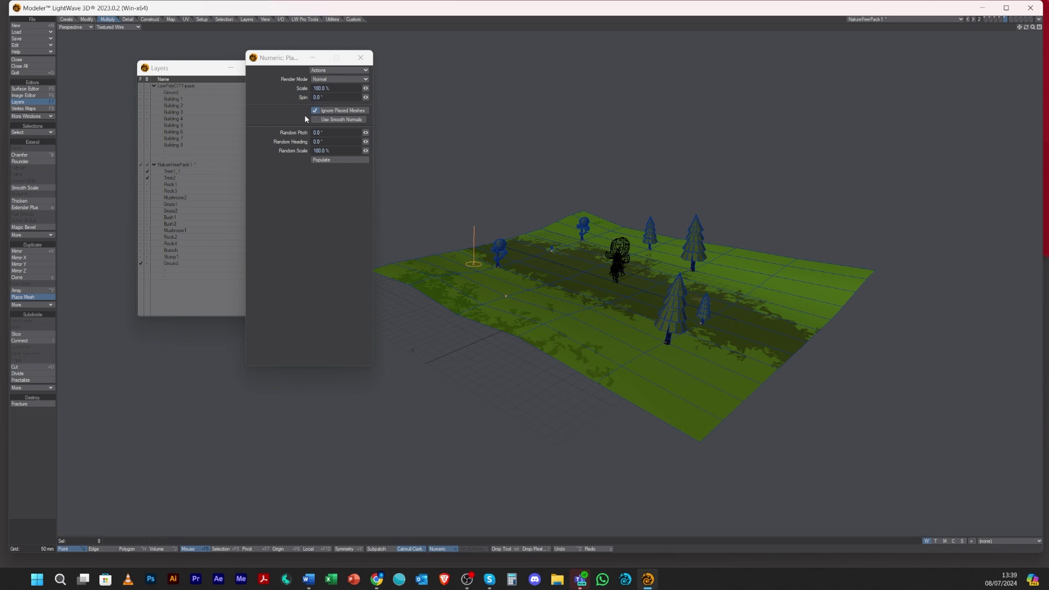
- Drop the tool, undo the conifer placements, and add Bush1, Bush2, Rock4 and Stone1 as scatter layers
{"action": "key", "text": "space"}
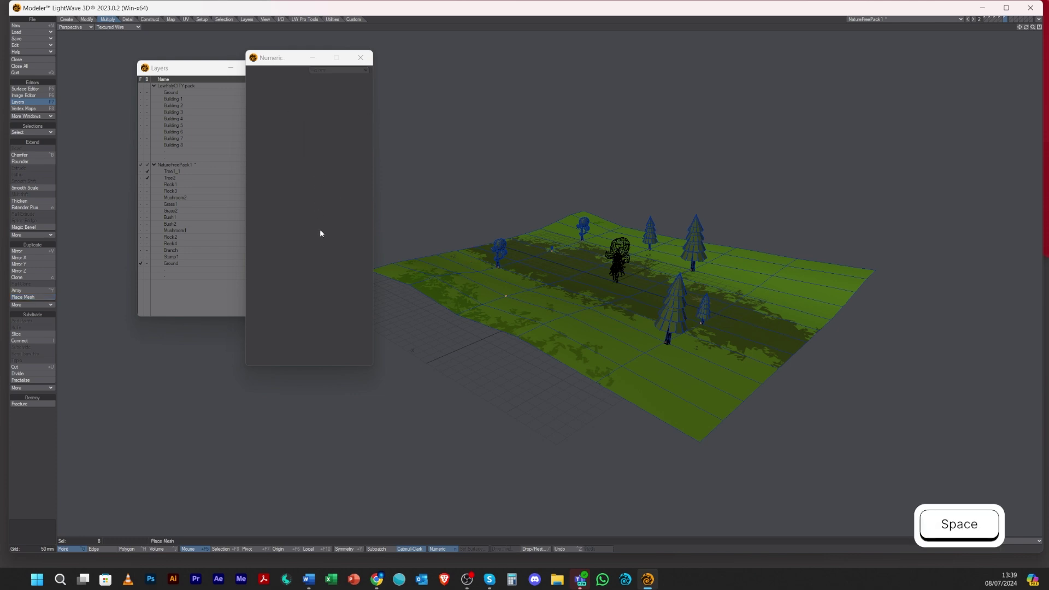
{"action": "key", "text": "ctrl+z"}
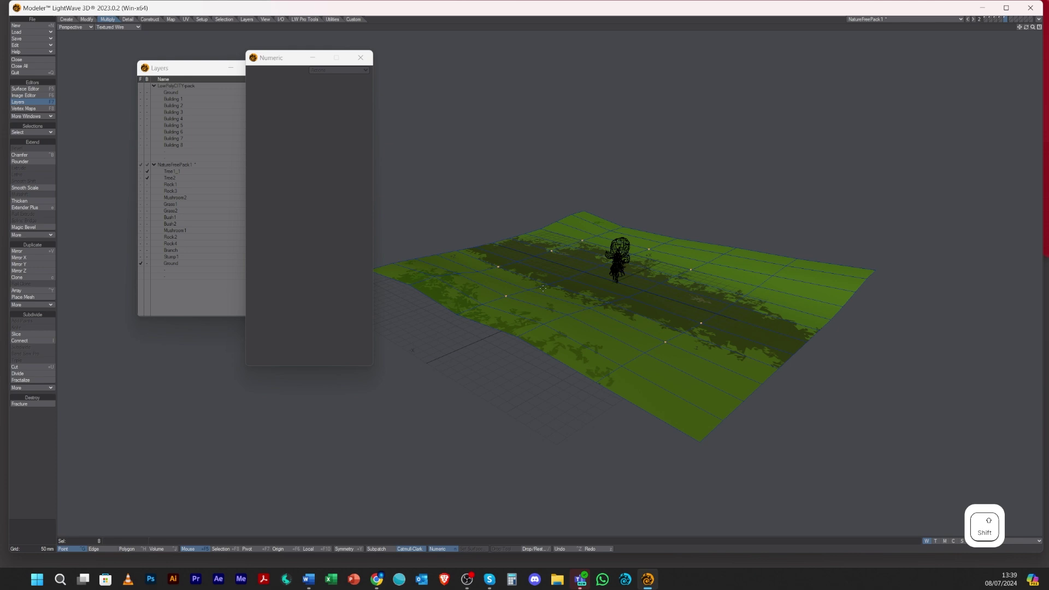
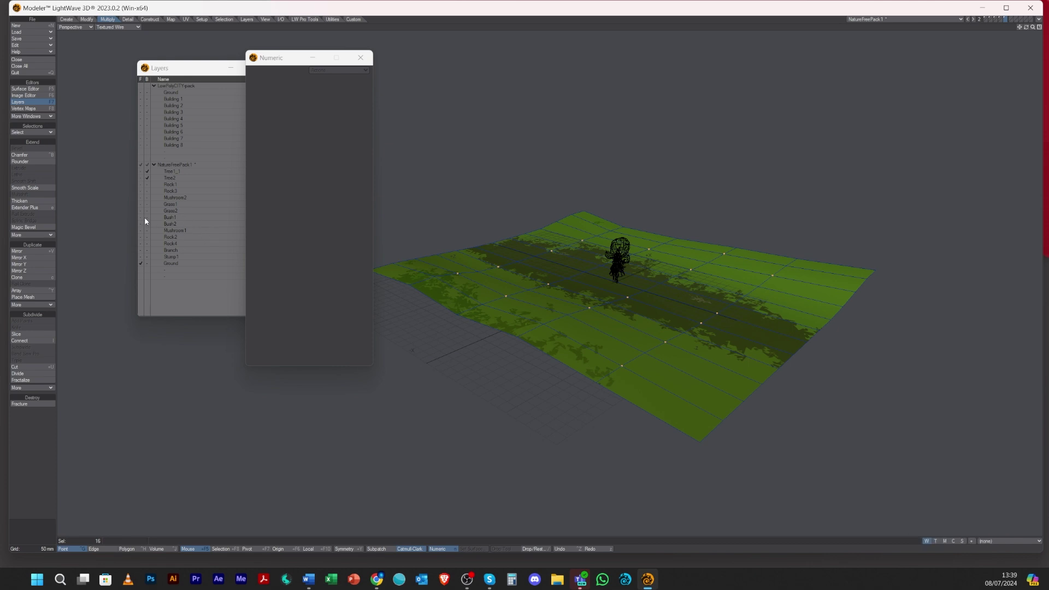
{"action": "left_click", "coordinate": [149, 219]}
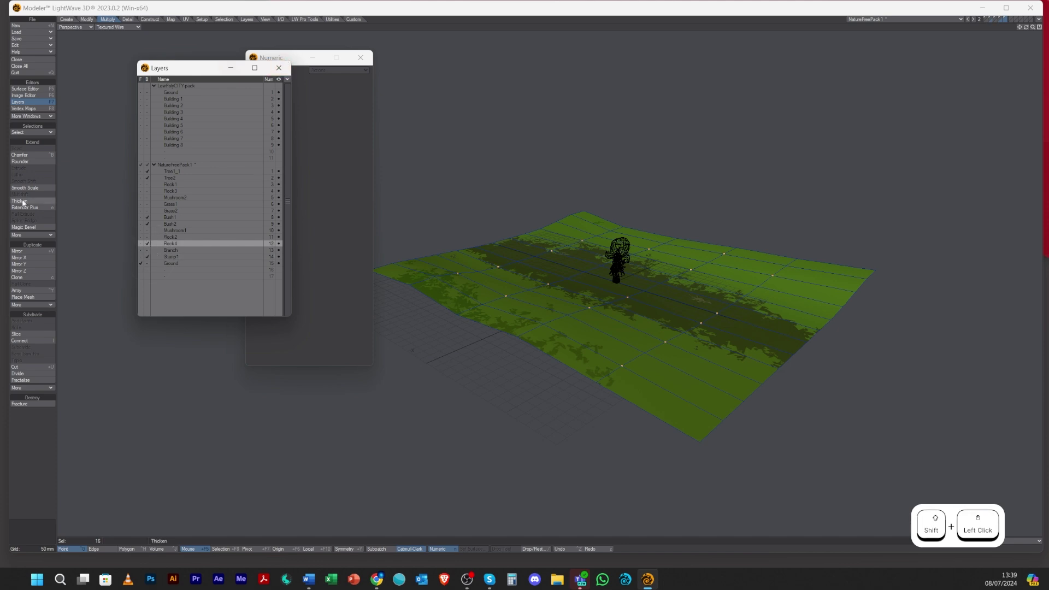
- Scatter the trees, bushes and rocks with Place Mesh at 200% Random Scale and inspect the result
{"action": "left_click", "coordinate": [29, 300]}
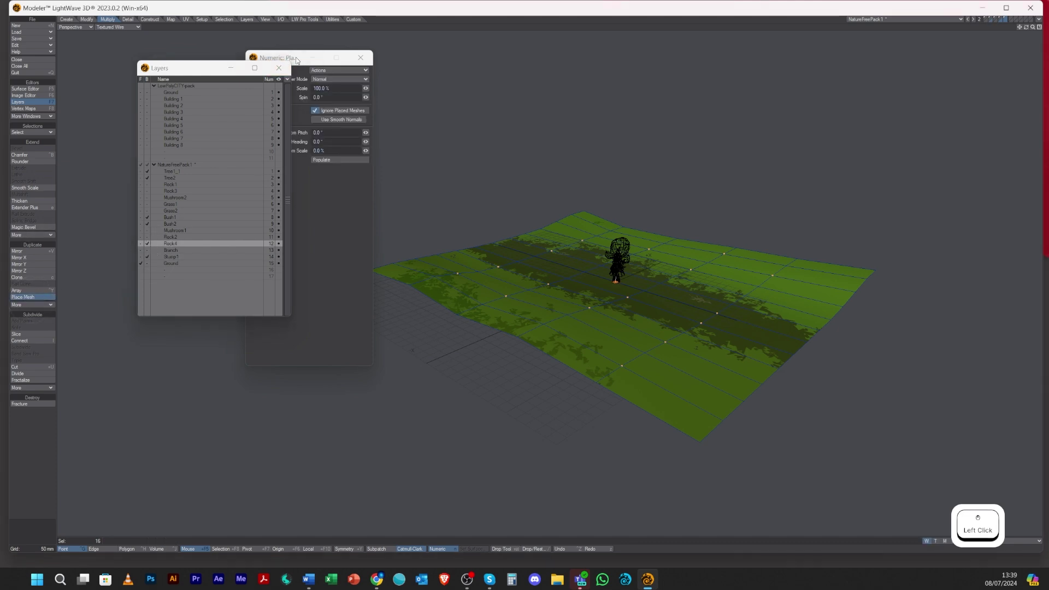
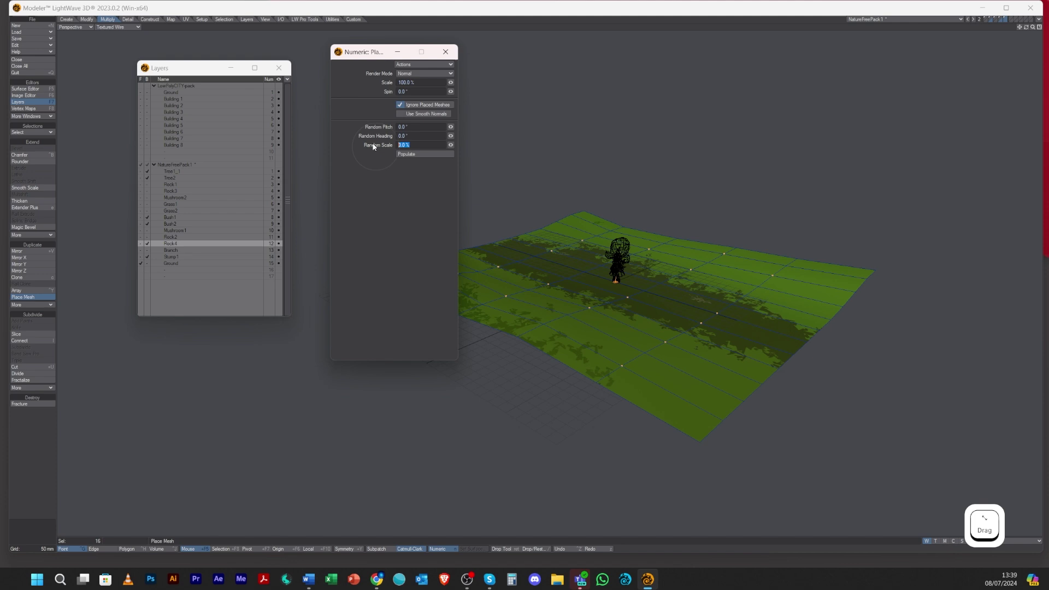
{"action": "key", "text": "KP_2"}
{"action": "key", "text": "KP_0"}
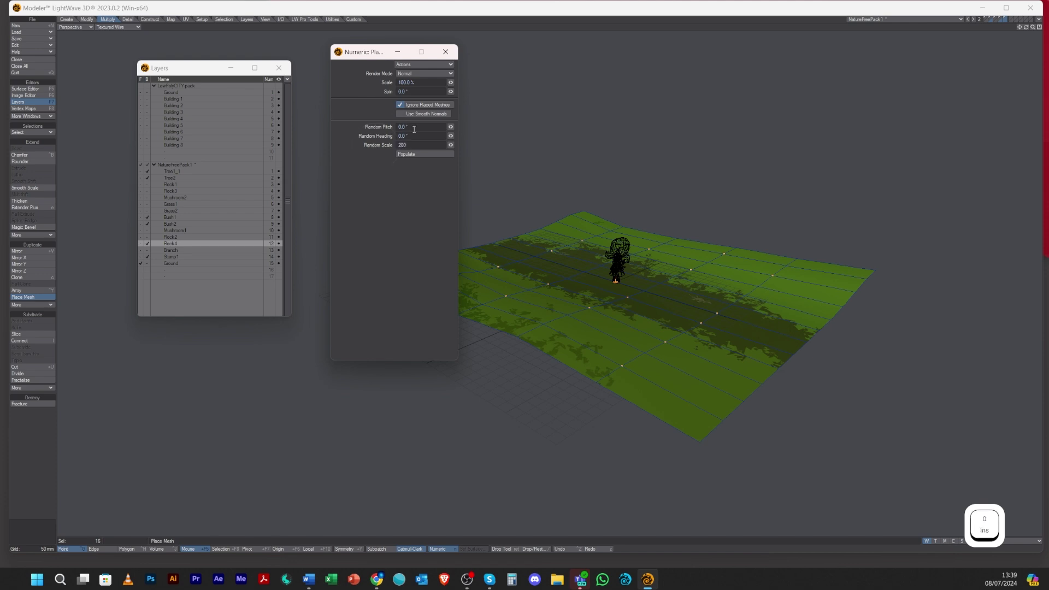
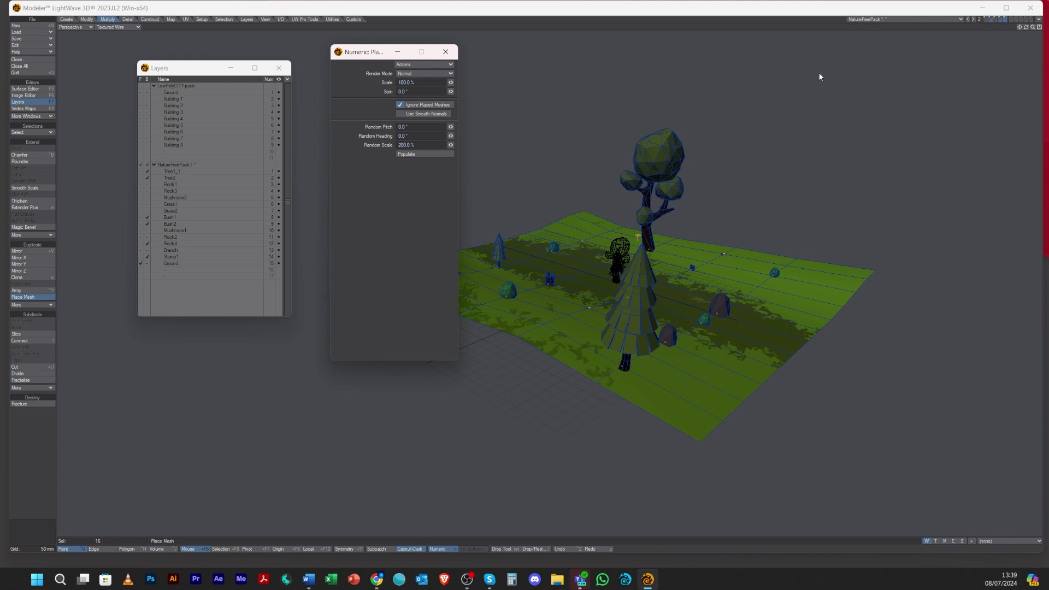
{"action": "left_click", "coordinate": [1029, 28]}
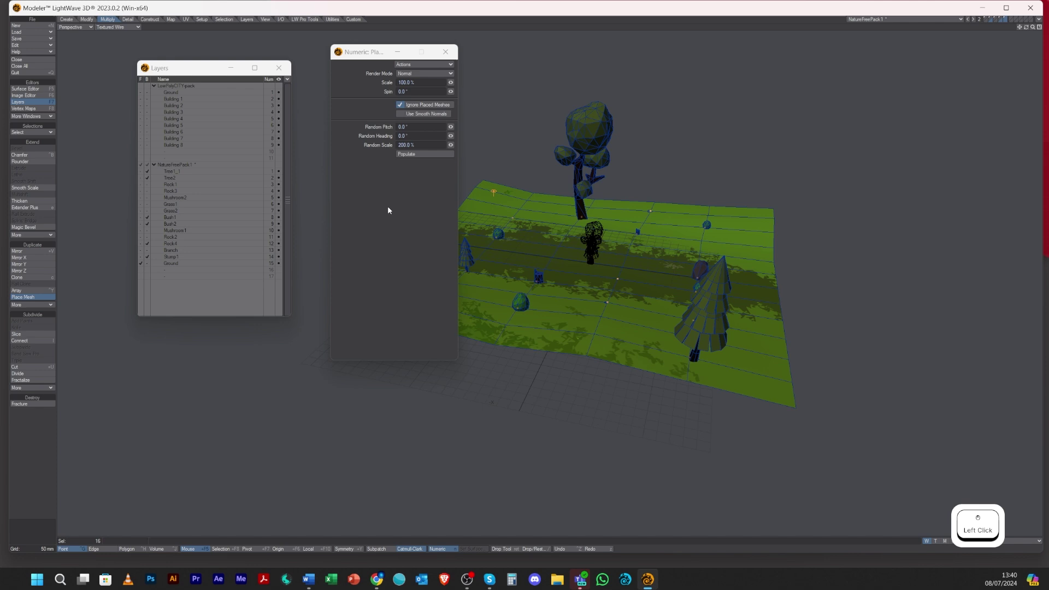
- Leave the placement tool and undo the scattered props, leaving the ground bare
{"action": "key", "text": "space"}
{"action": "key", "text": "ctrl+z"}
{"action": "key", "text": "/"}
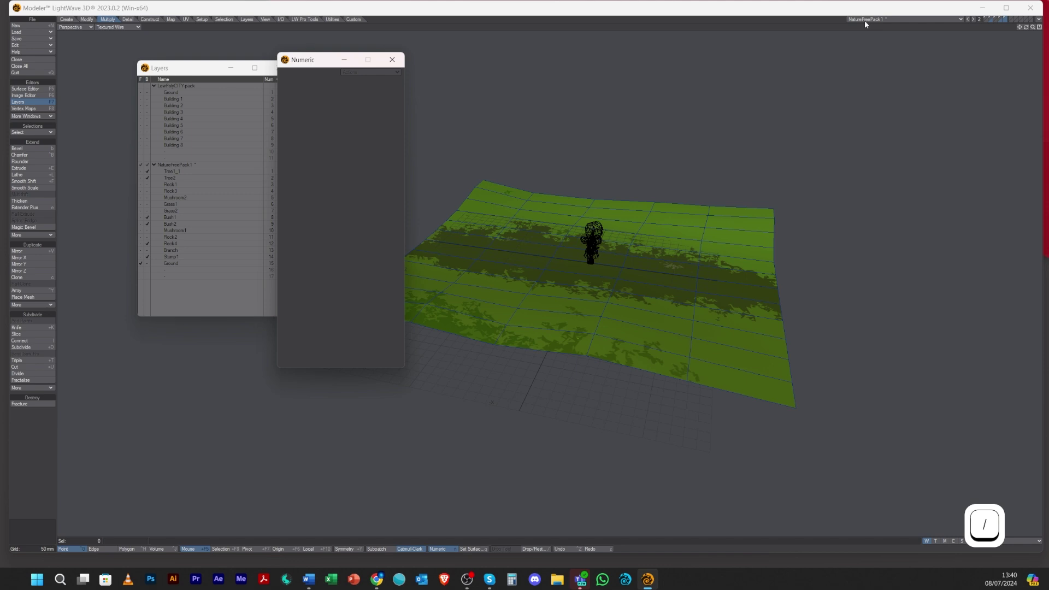
- Switch to the LowPolyCITYpack object with Ground as background behind Building 1
{"action": "left_click", "coordinate": [874, 21]}
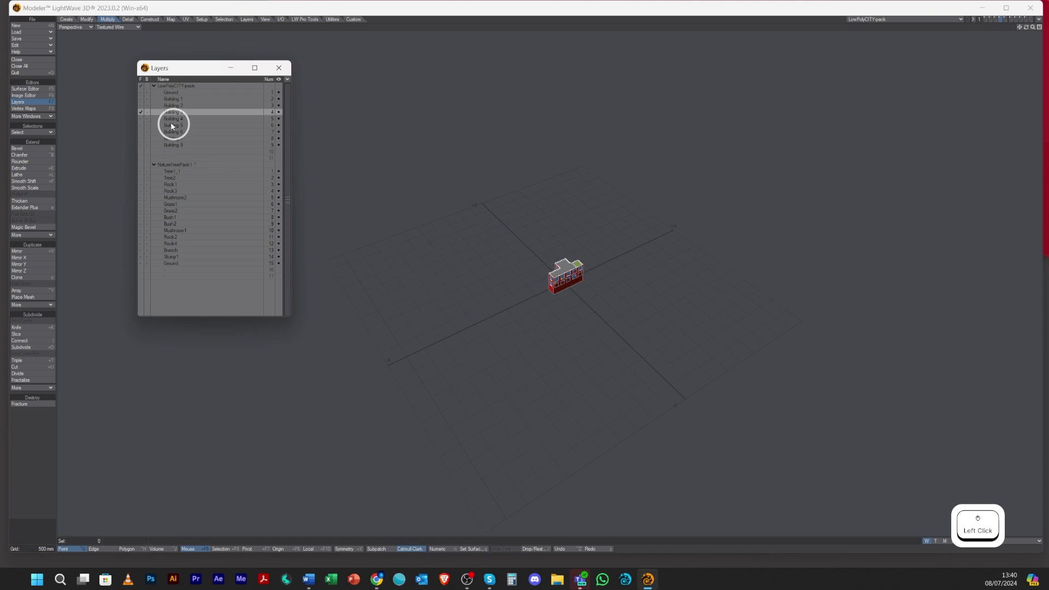
{"action": "left_click", "coordinate": [179, 141]}
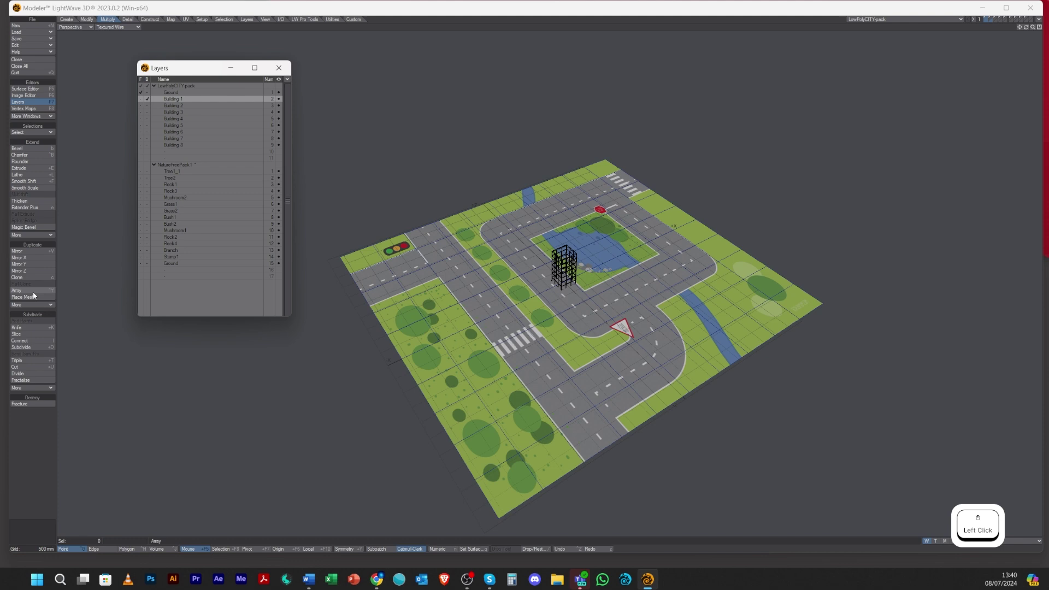
- Place a blue tower on the tile, then a scaled and spun red building at the top corner
{"action": "key", "text": "n"}
{"action": "left_click", "coordinate": [722, 305]}
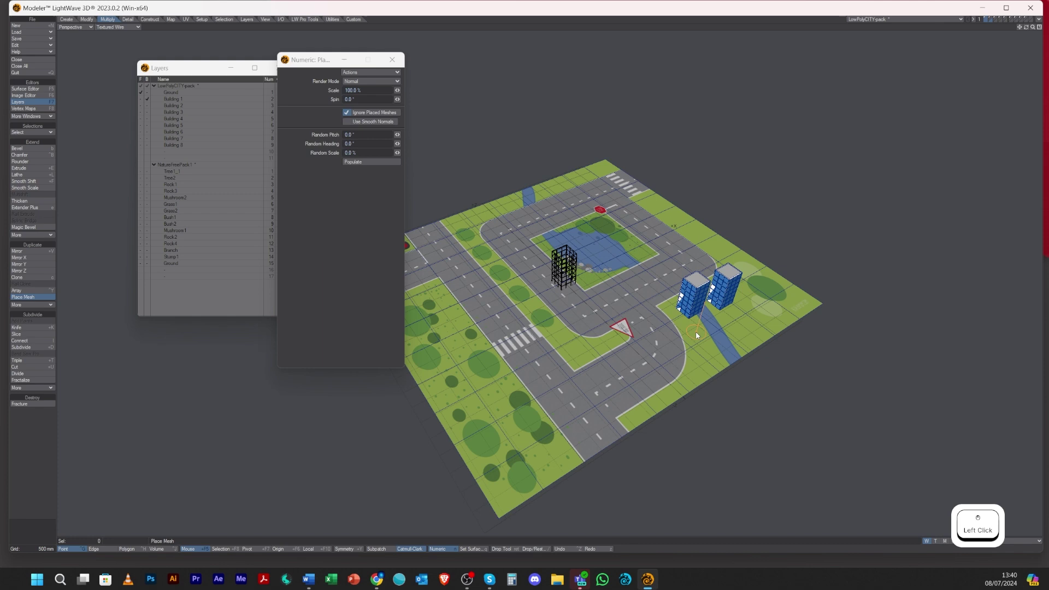
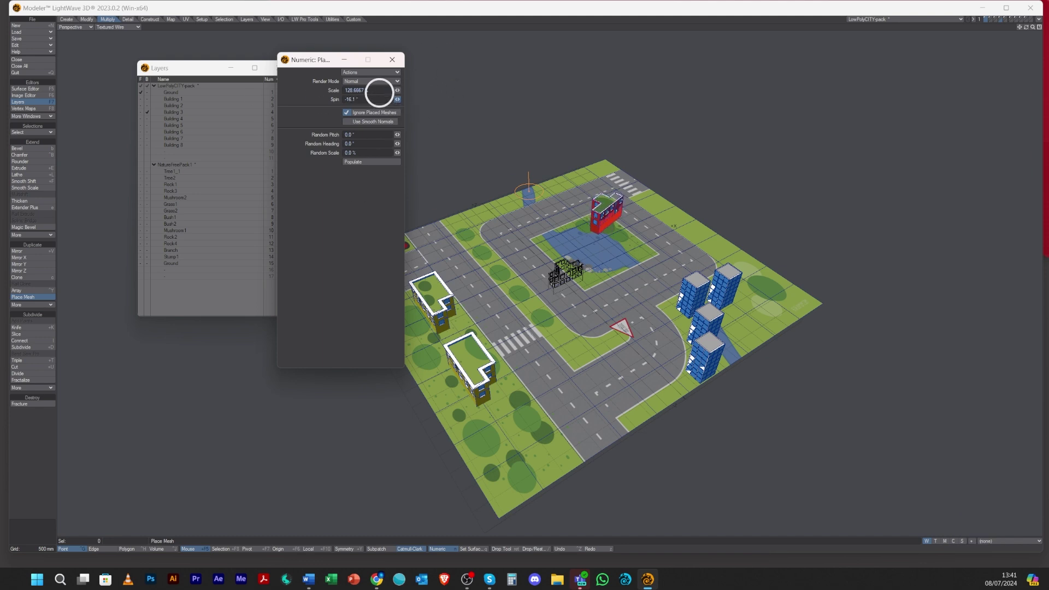
{"action": "left_click", "coordinate": [402, 93]}
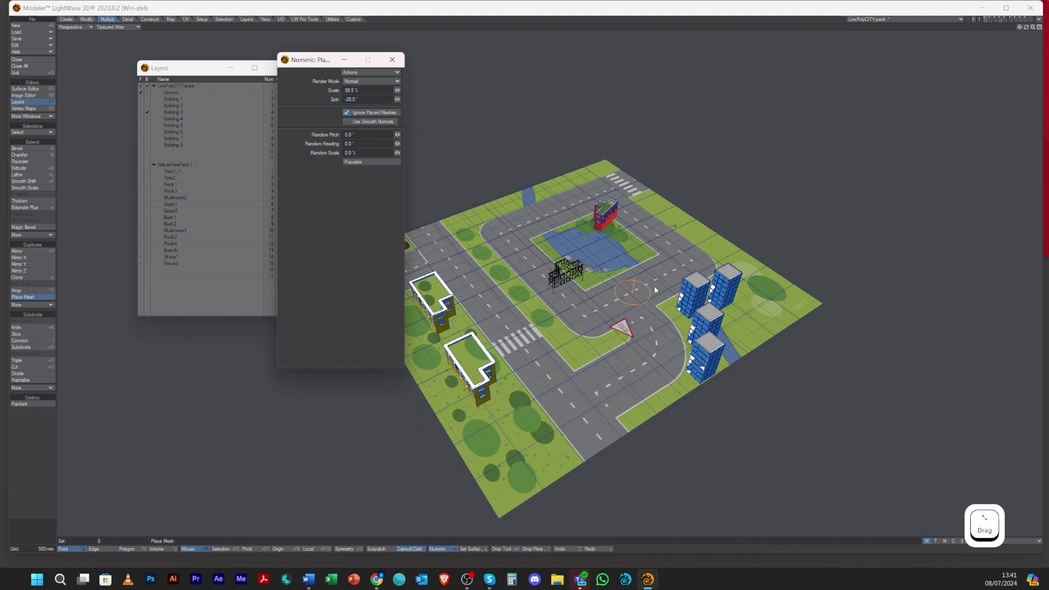
{"action": "left_click", "coordinate": [604, 218]}
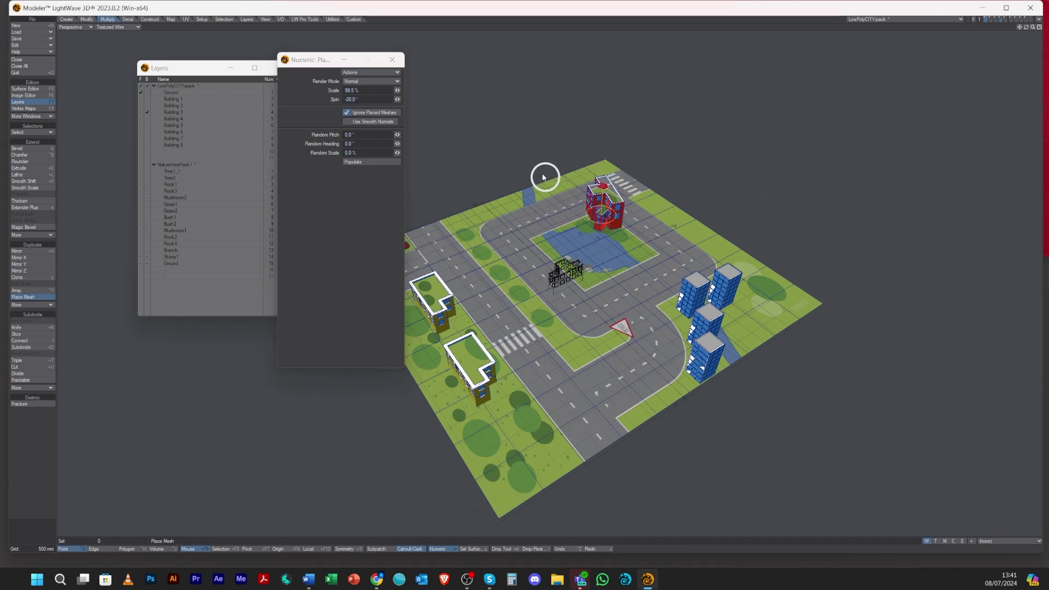
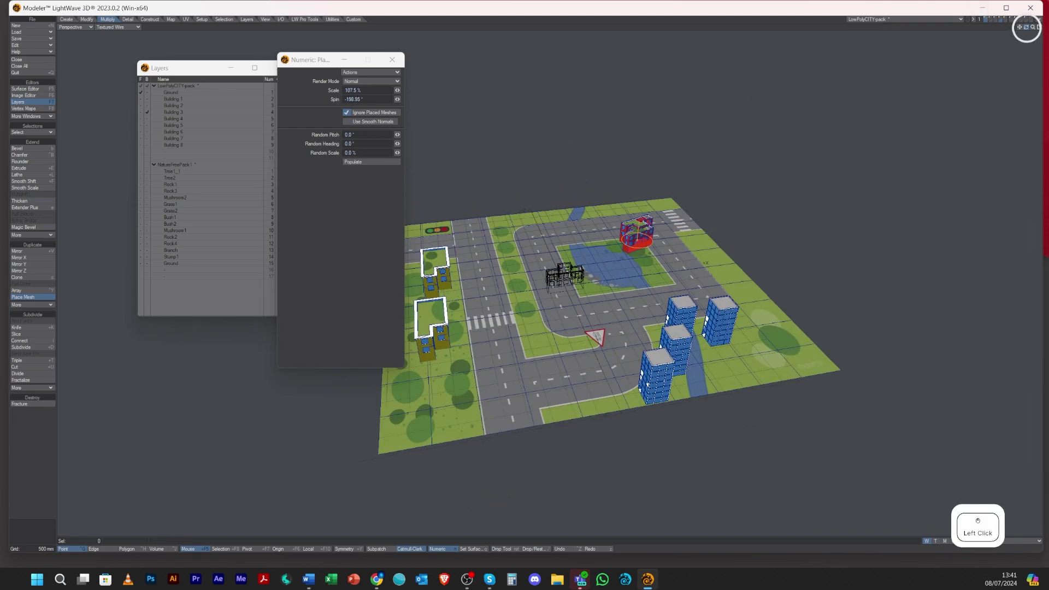
- Undo the misplaced red building and set it on the right grass, enlarged and turned
{"action": "left_click", "coordinate": [694, 42]}
{"action": "key", "text": "ctrl+z"}
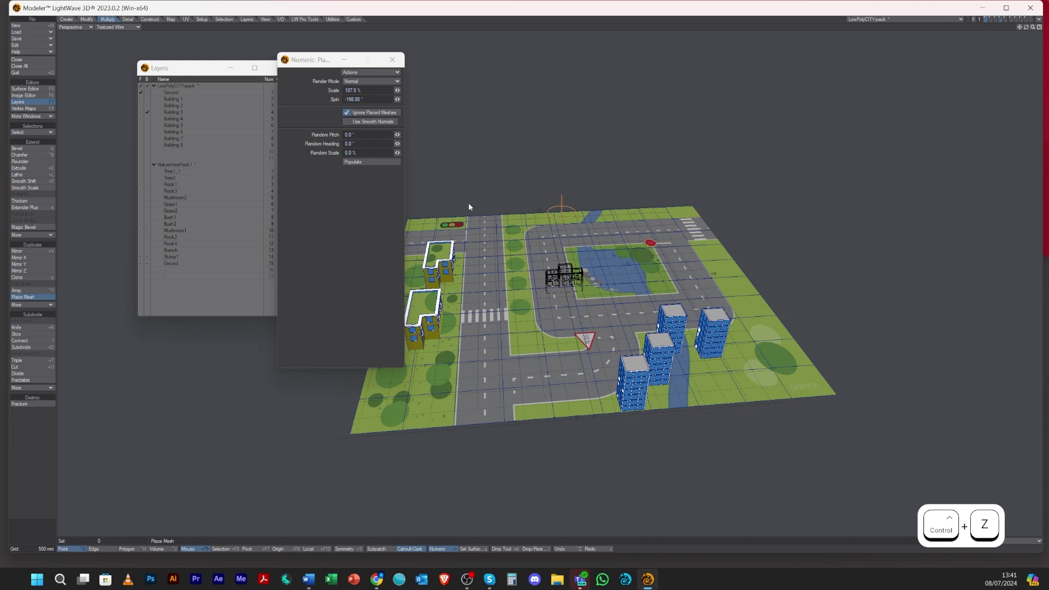
{"action": "left_click", "coordinate": [760, 341]}
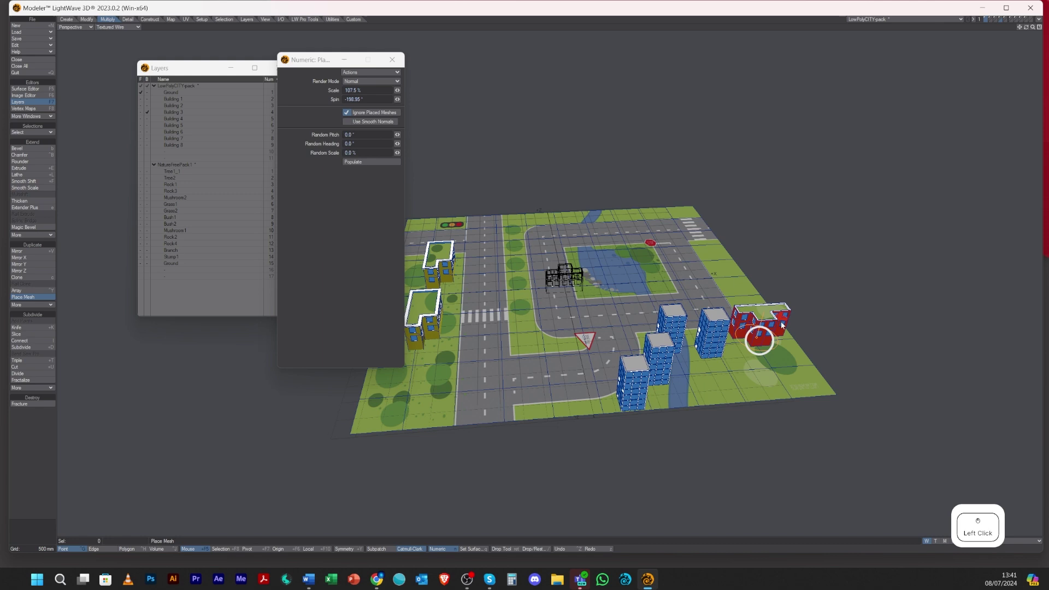
{"action": "left_click", "coordinate": [569, 301]}
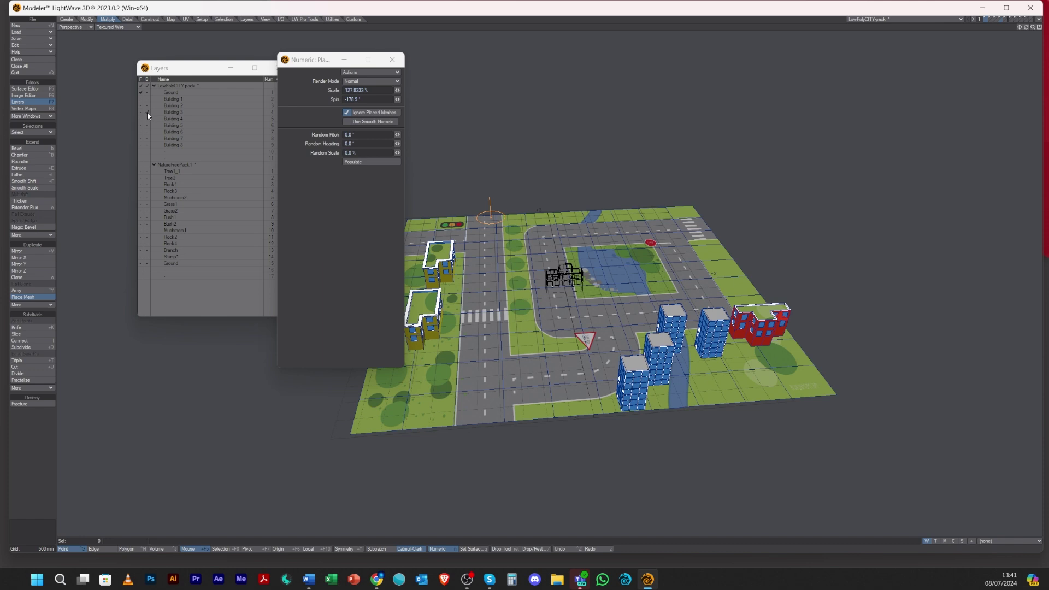
- Use Building 1–9 as sources and fill the tile with buildings around the roads, then survey the city
{"action": "left_click", "coordinate": [152, 88]}
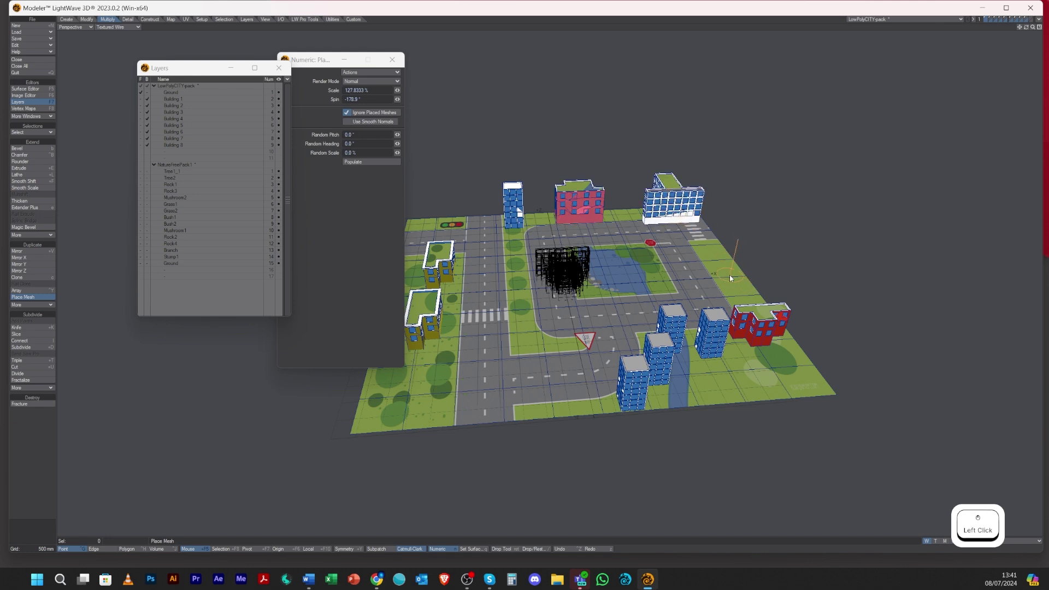
{"action": "left_click", "coordinate": [472, 399]}
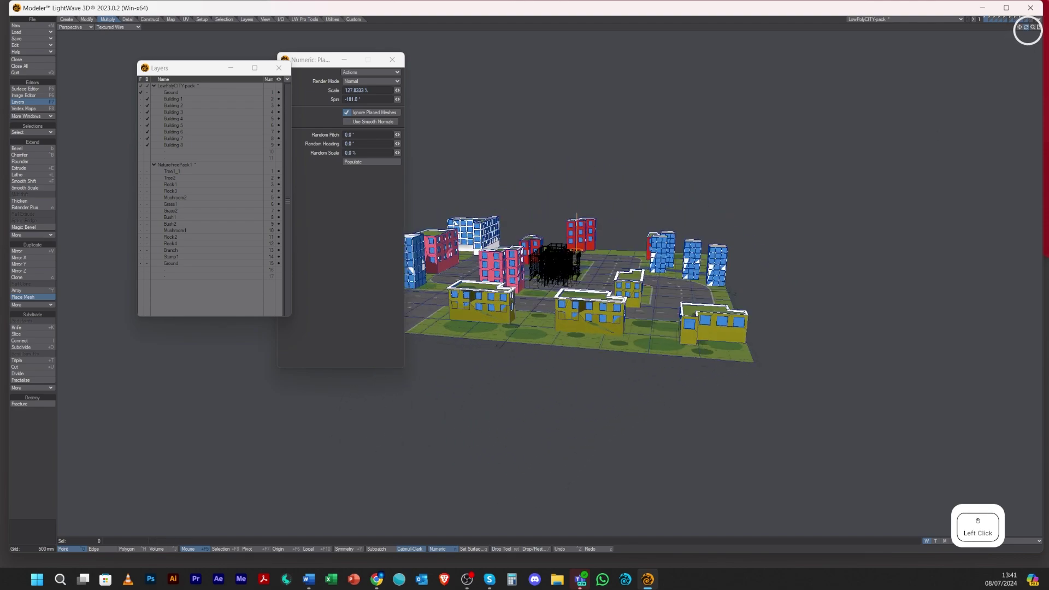
{"action": "left_click", "coordinate": [624, 212]}
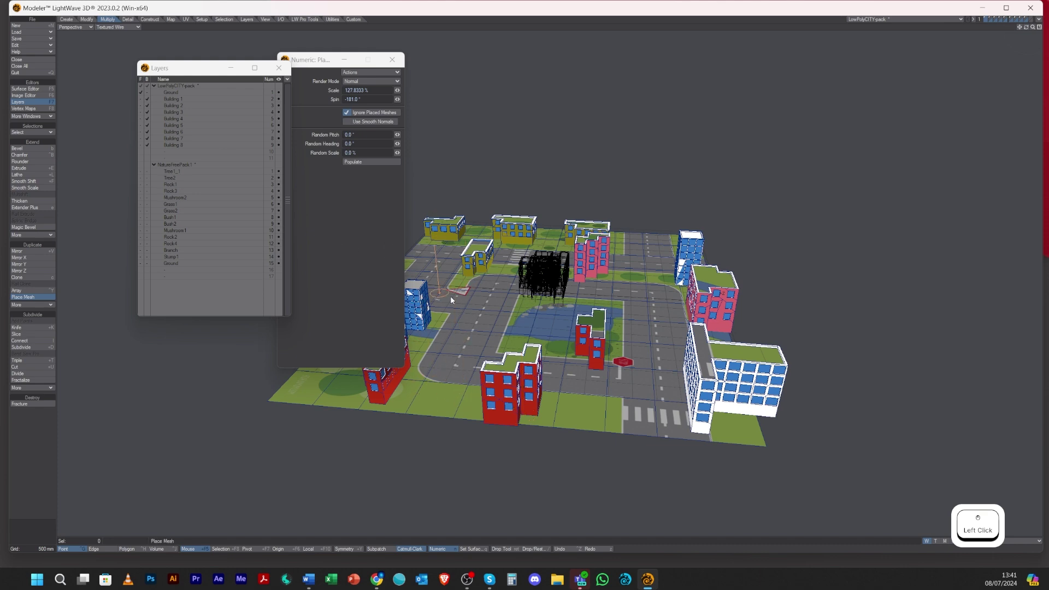
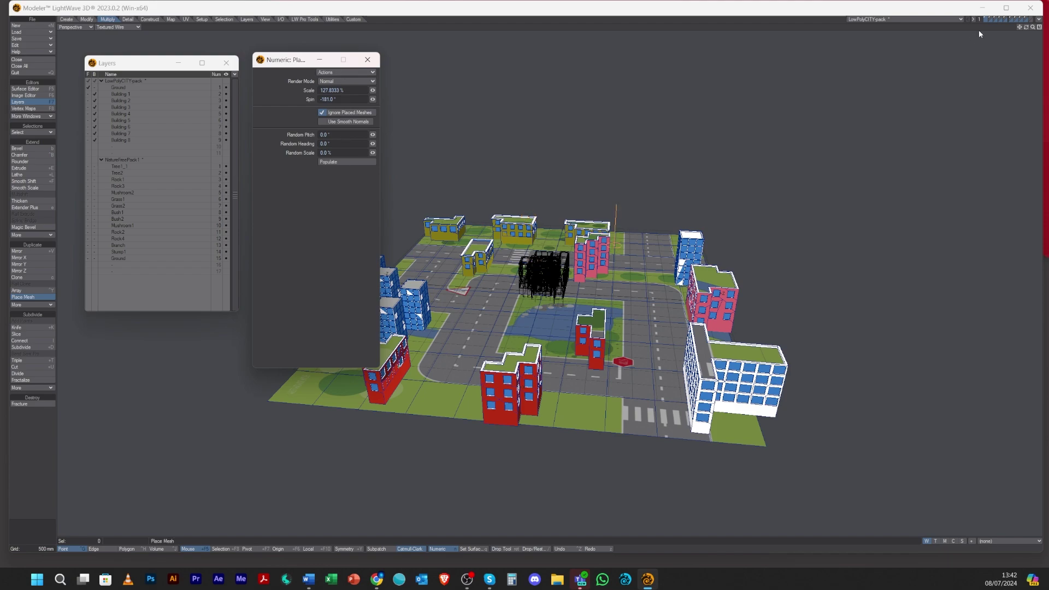
{"action": "left_click", "coordinate": [1027, 28]}
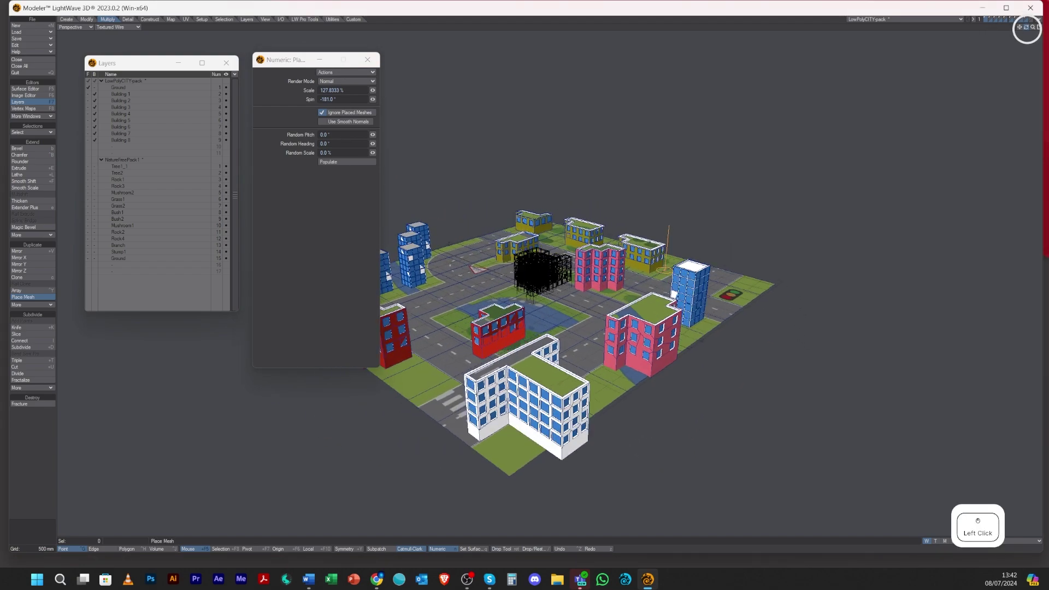